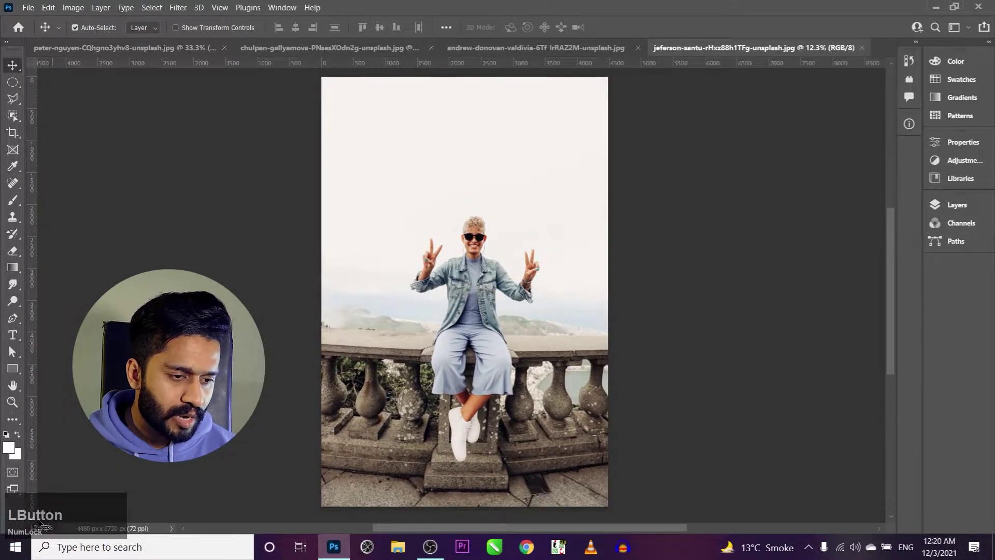
# - Bring up the Sky Replacement dialog for the balustrade portrait
pyautogui.press('space')
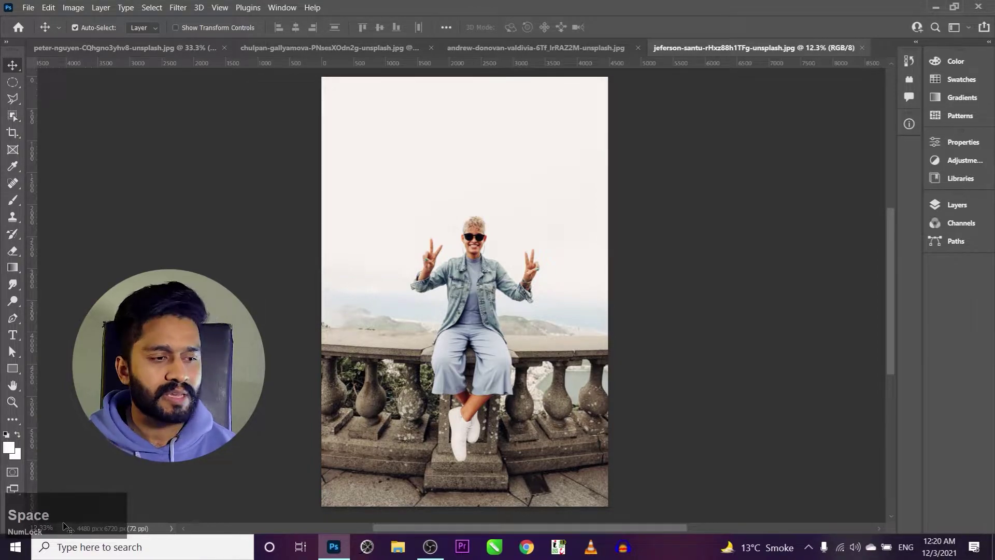
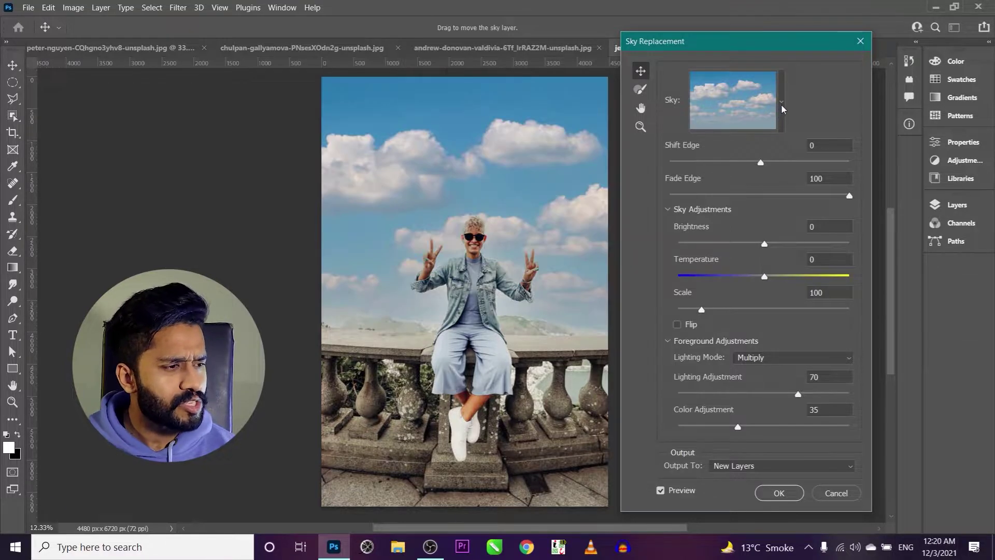
# - Preview the sunset and large puffy-cloud presets, then return to the scattered-clouds blue sky
pyautogui.click(785, 106)
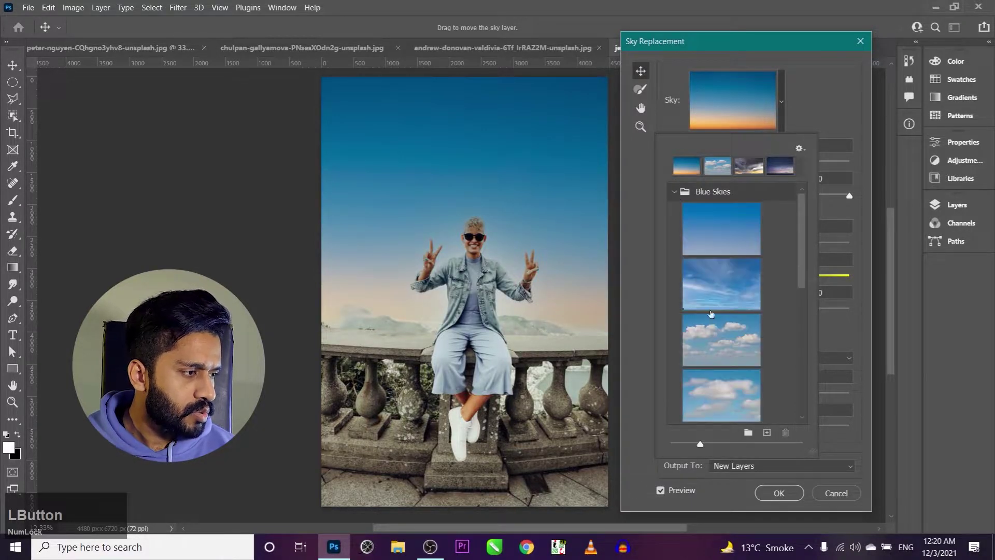
pyautogui.scroll(-3)
pyautogui.click(721, 339)
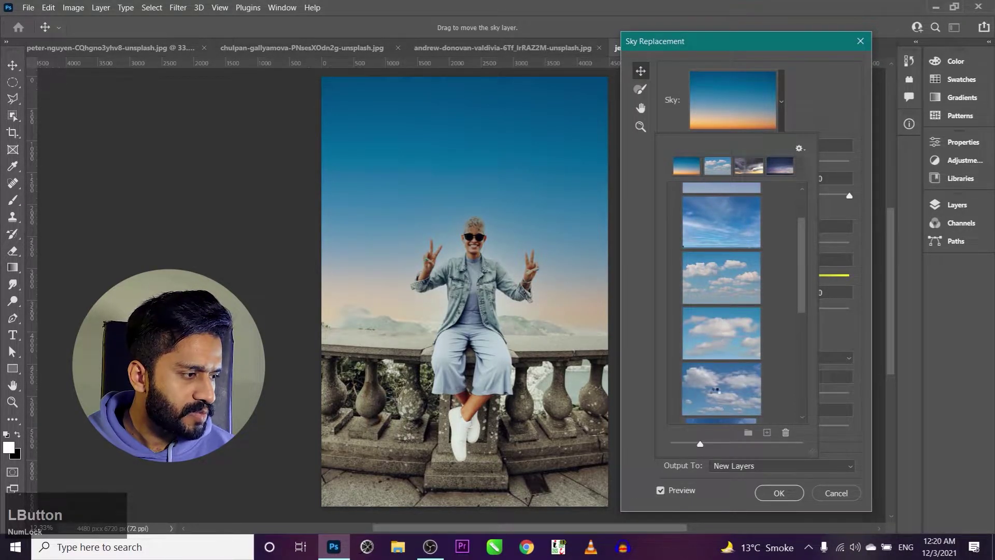
pyautogui.click(718, 394)
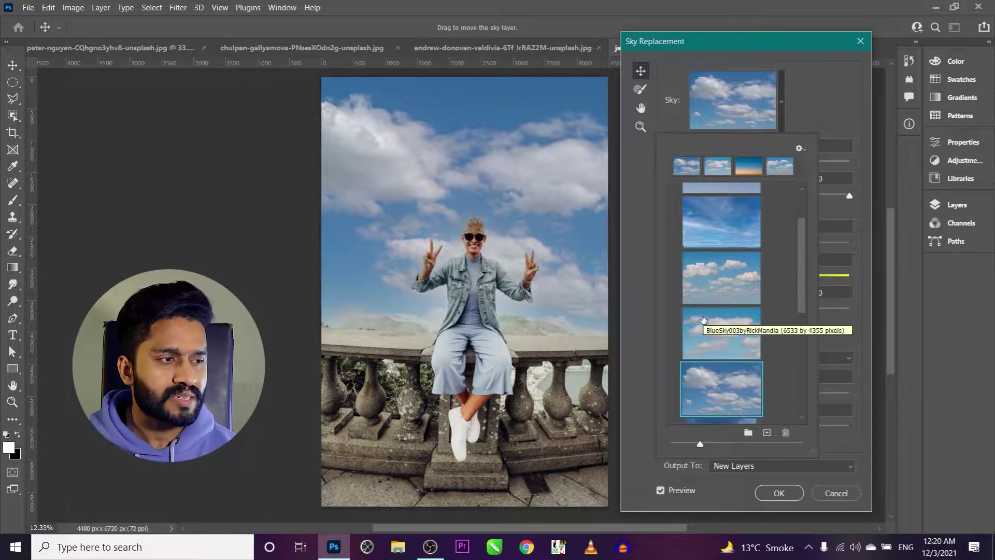
pyautogui.scroll(3)
pyautogui.click(752, 430)
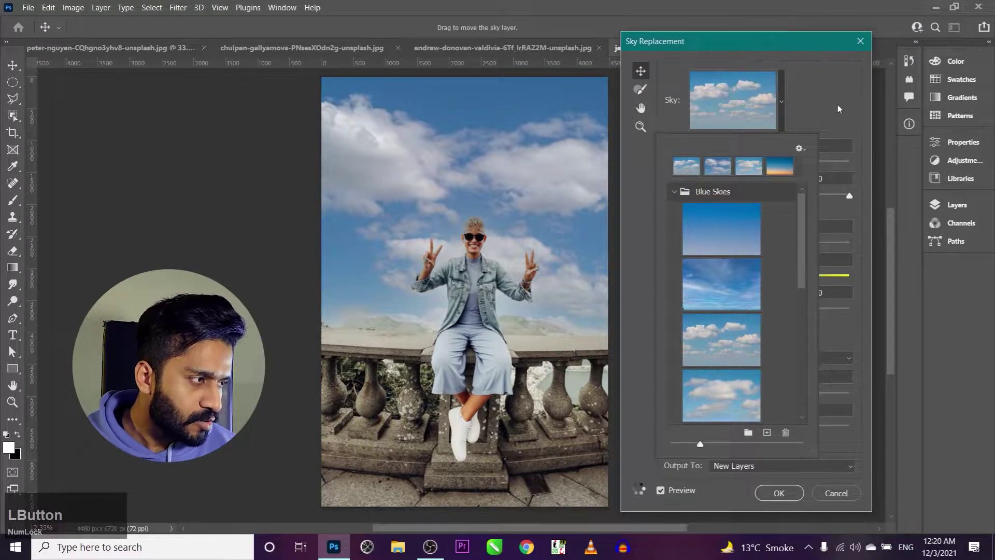
# - Set Shift Edge to -6 and Fade Edge to 6 to tighten the sky edge around the woman
pyautogui.click(843, 106)
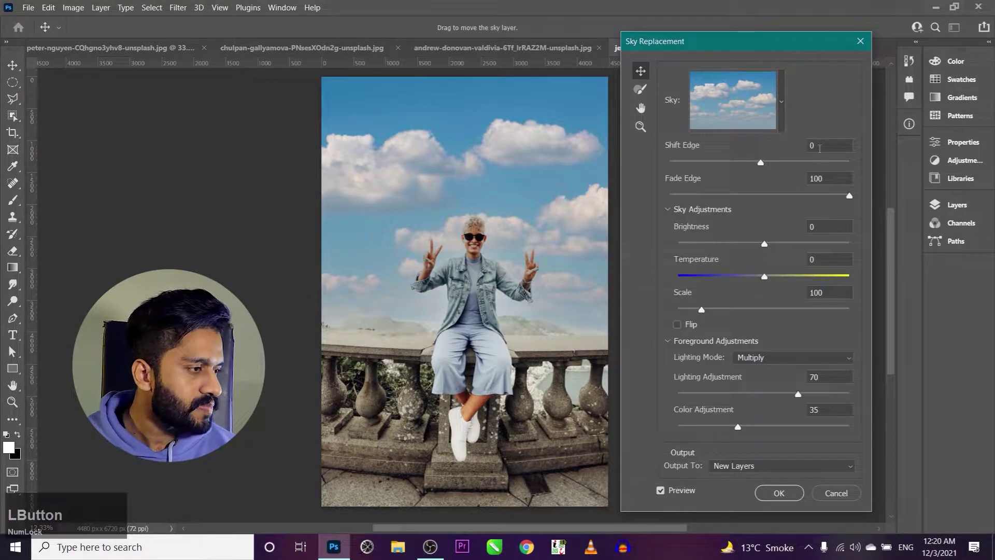
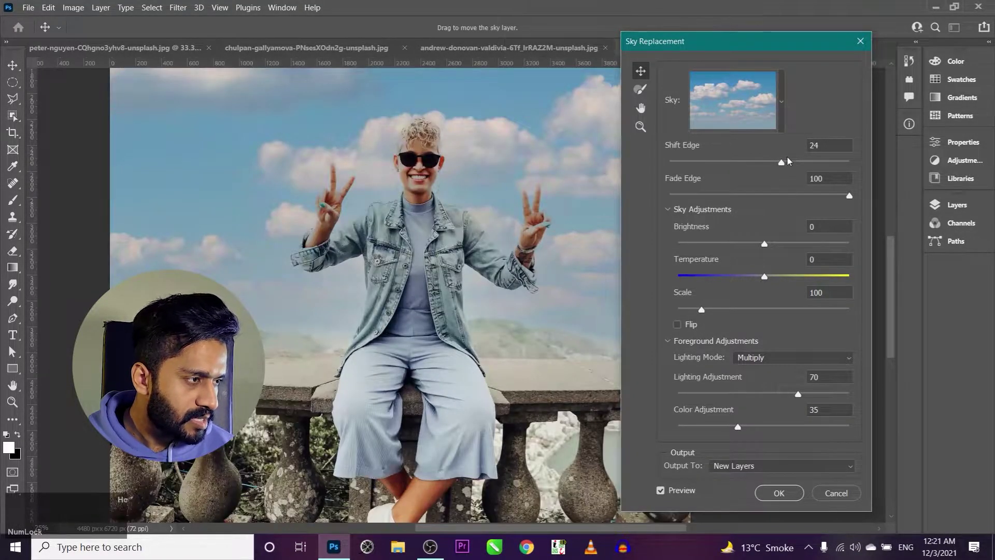
pyautogui.click(783, 164)
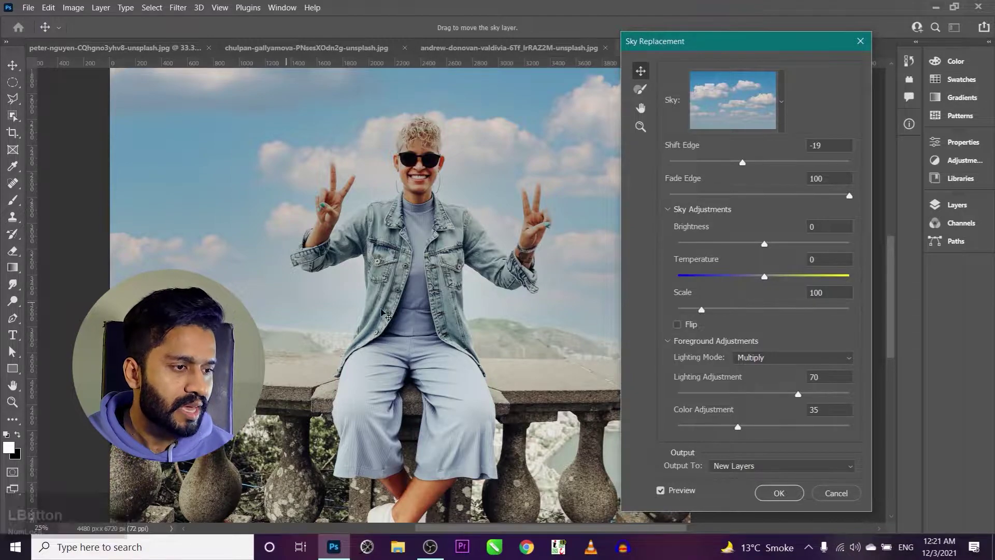
pyautogui.click(745, 165)
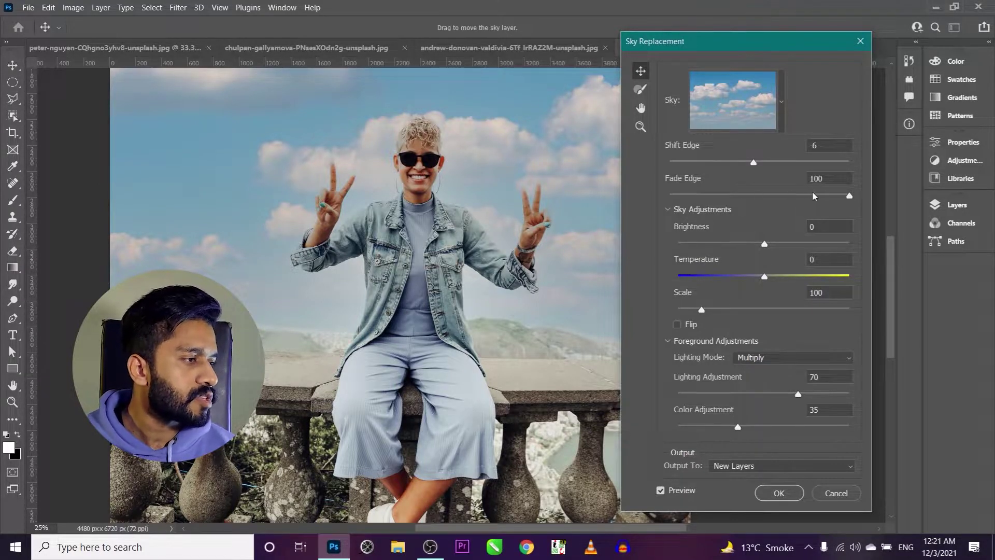
pyautogui.click(838, 198)
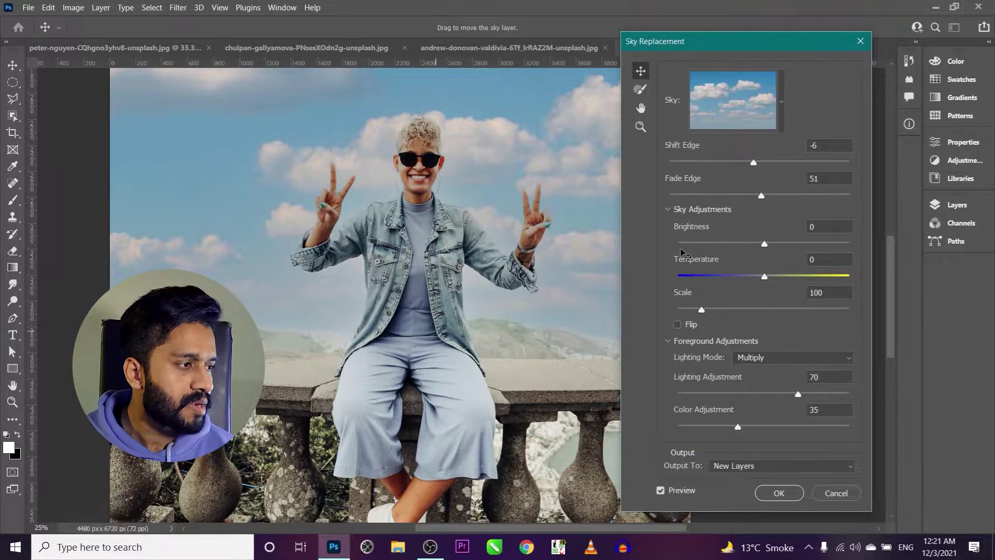
pyautogui.click(763, 196)
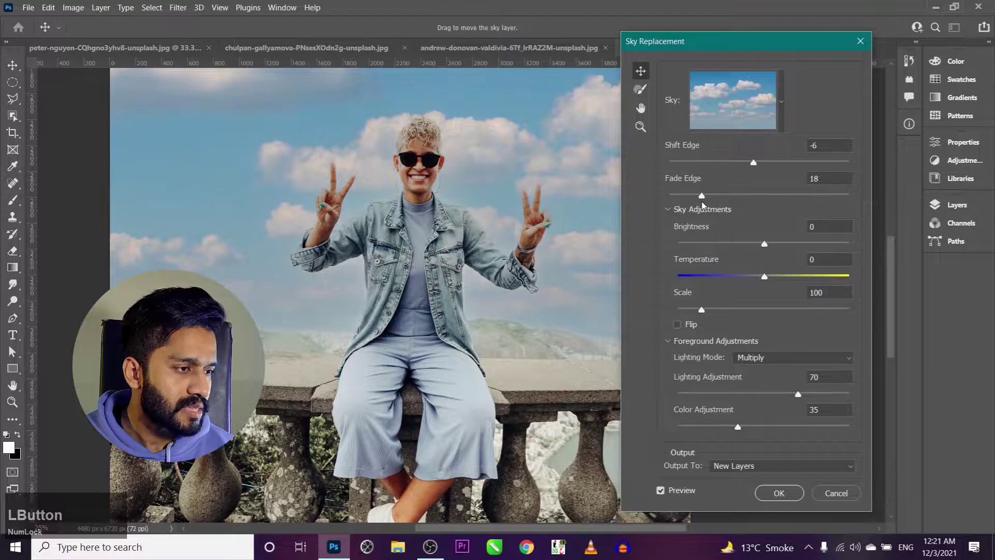
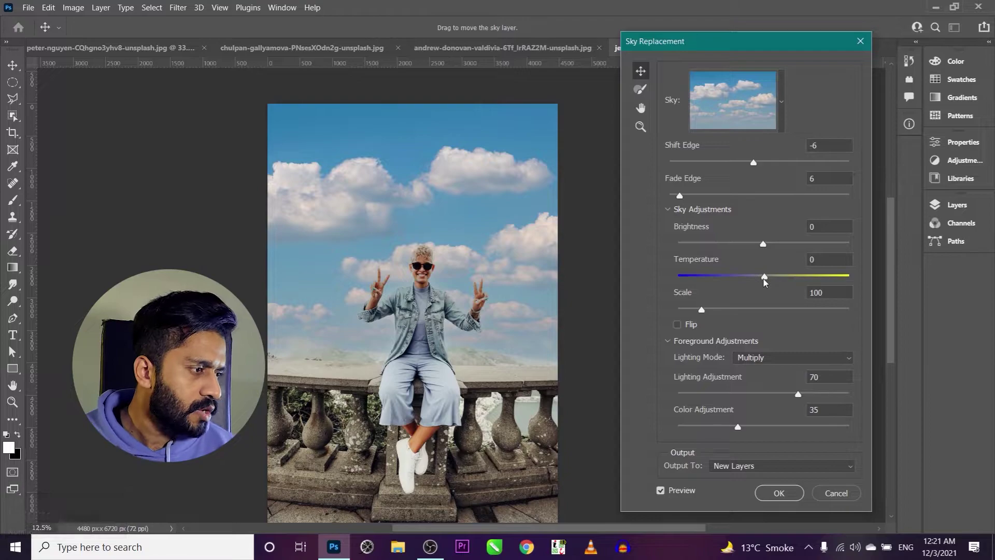
# - Set Temperature -23 and Scale 113, trying and undoing a horizontal flip of the sky
pyautogui.click(768, 280)
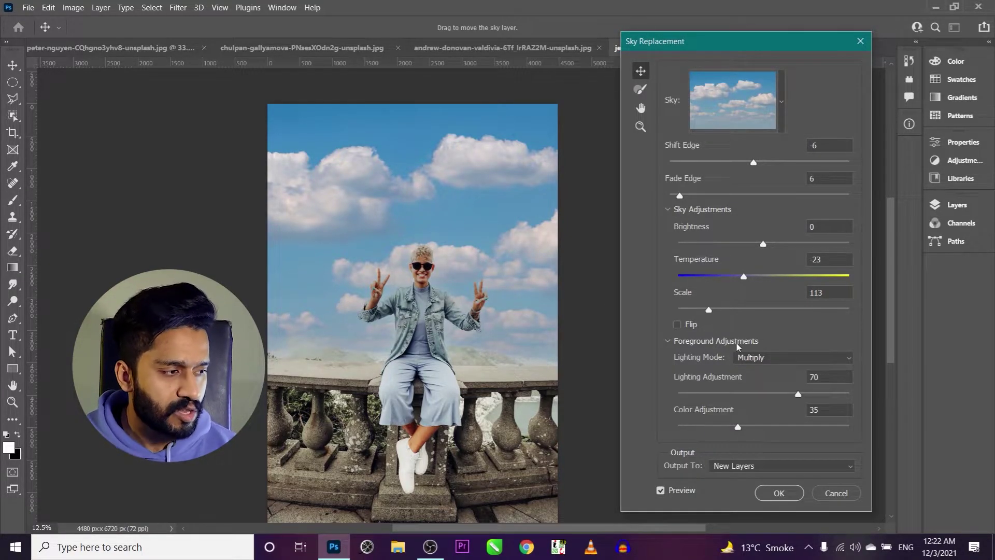
pyautogui.click(686, 328)
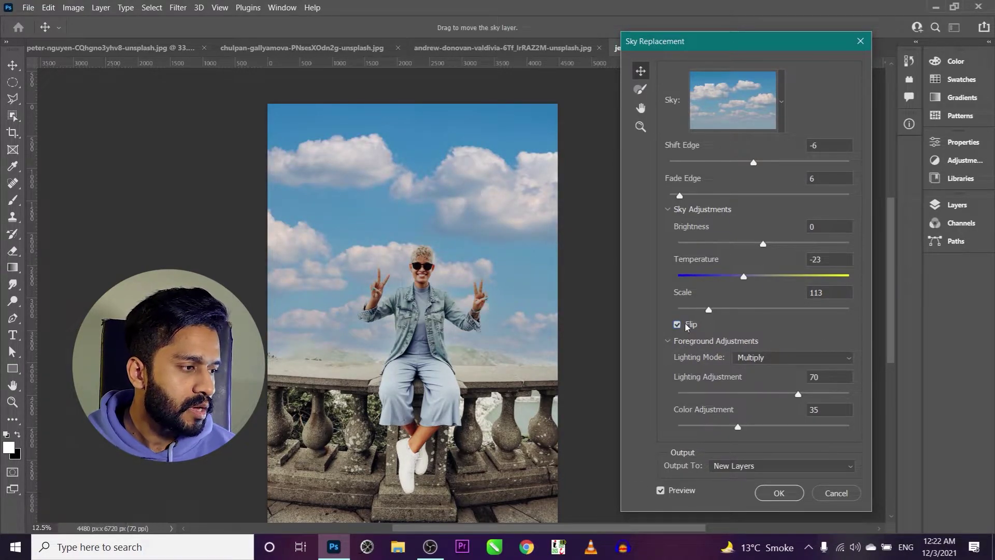
pyautogui.click(691, 329)
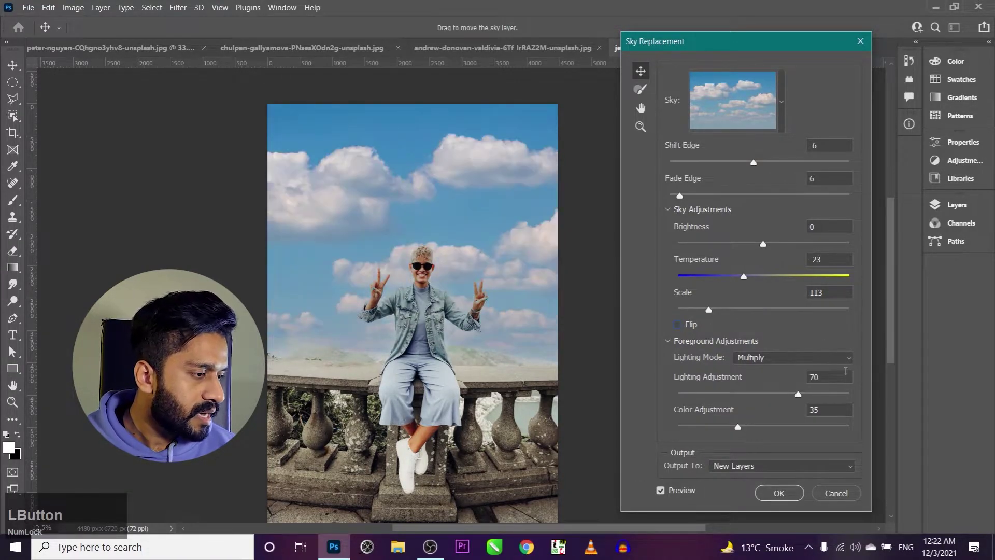
# - Set foreground Lighting Adjustment 64 and Color Adjustment 95, keeping Output To: New Layers
pyautogui.click(799, 365)
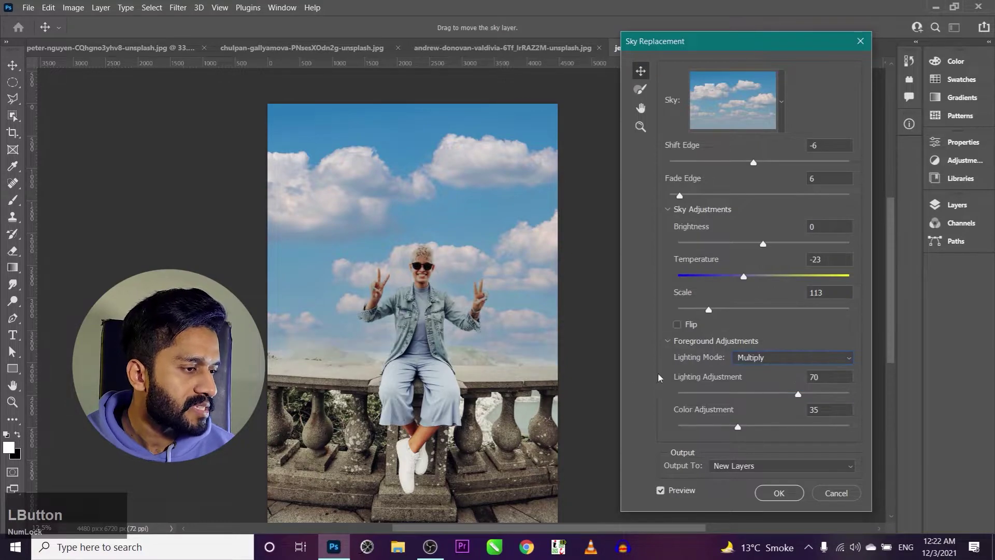
pyautogui.scroll(-3)
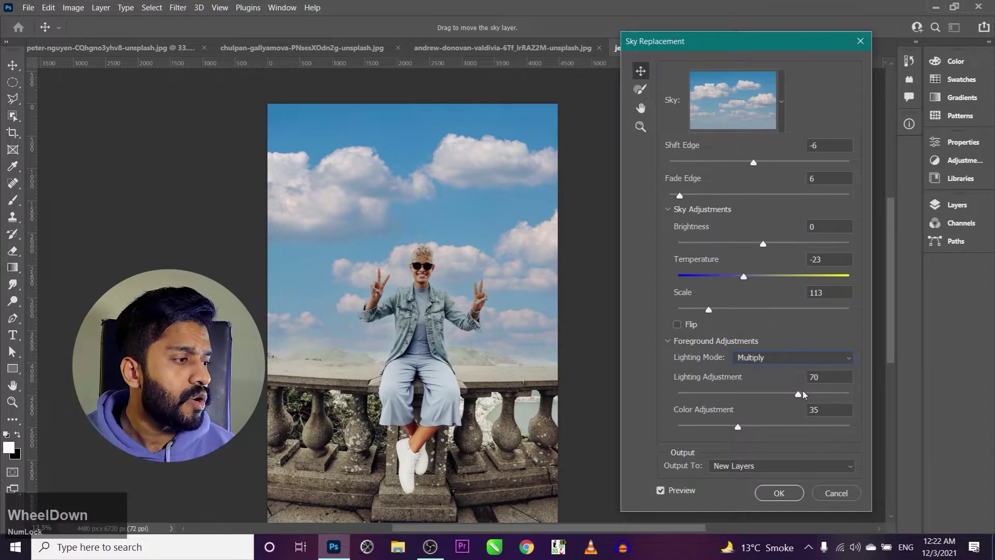
pyautogui.click(798, 401)
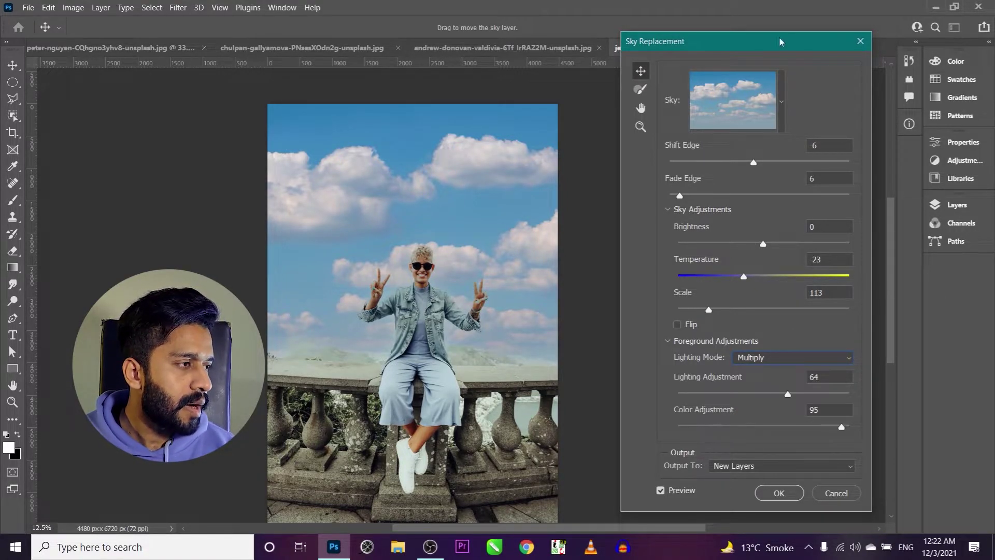
pyautogui.click(757, 470)
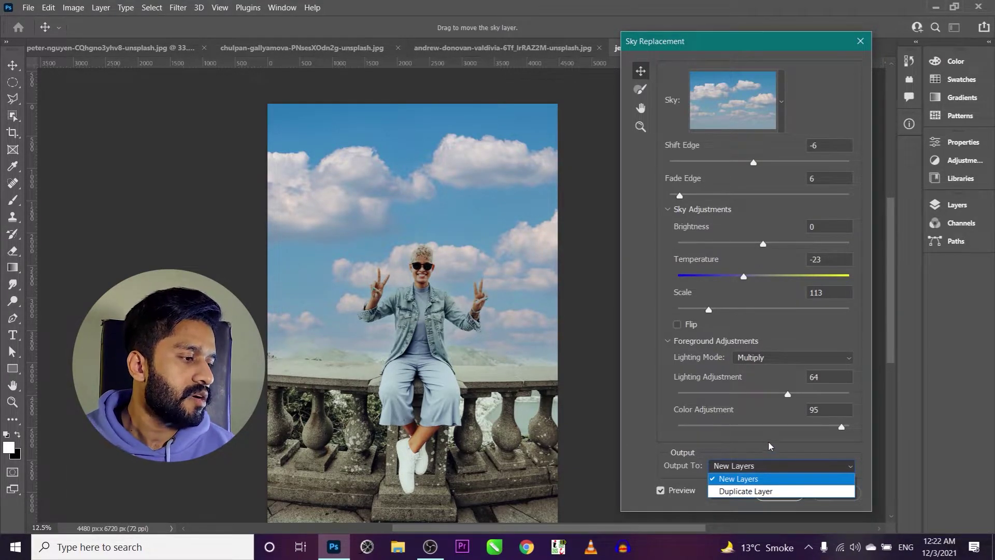
pyautogui.click(773, 443)
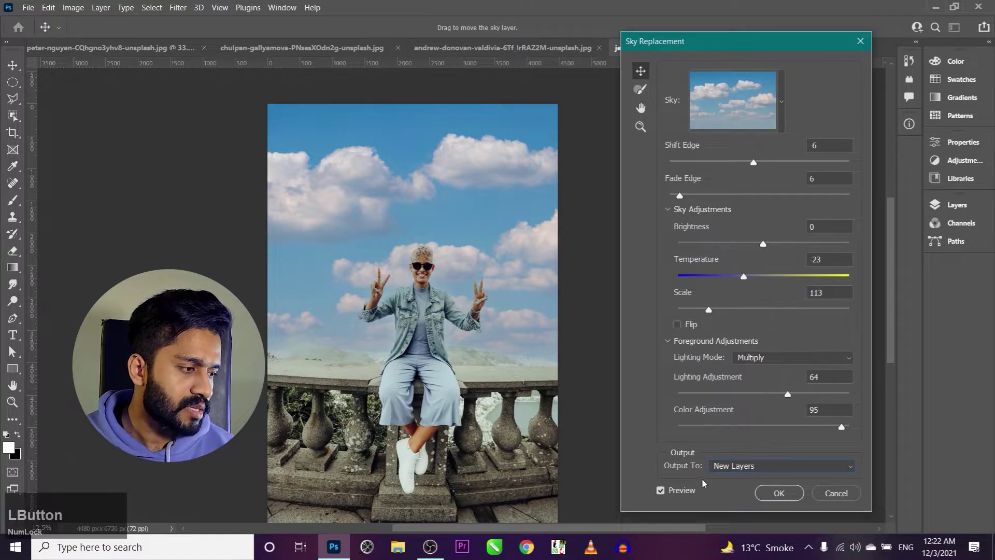
# - Confirm the sky replacement and expand the resulting Sky Replacement Group in the Layers panel
pyautogui.click(761, 433)
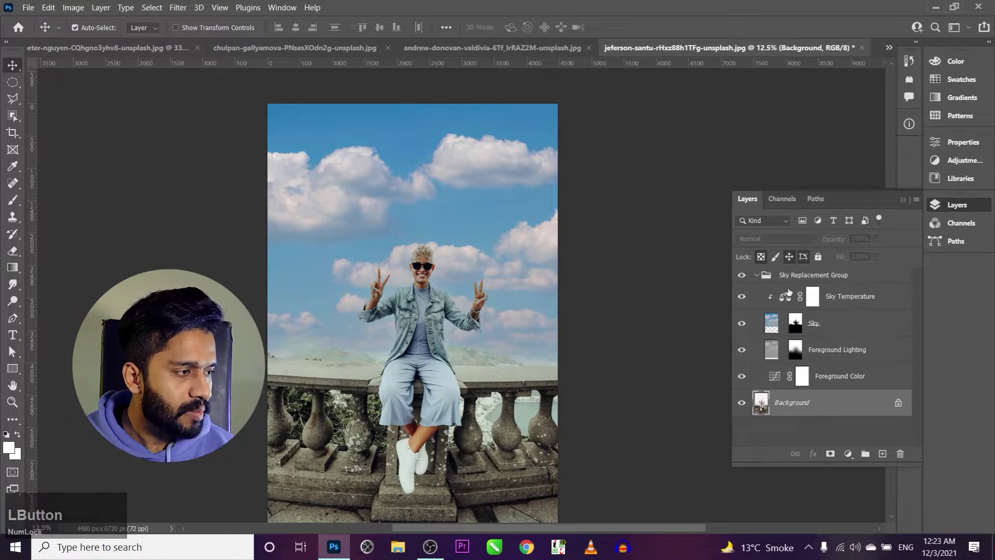
pyautogui.click(759, 281)
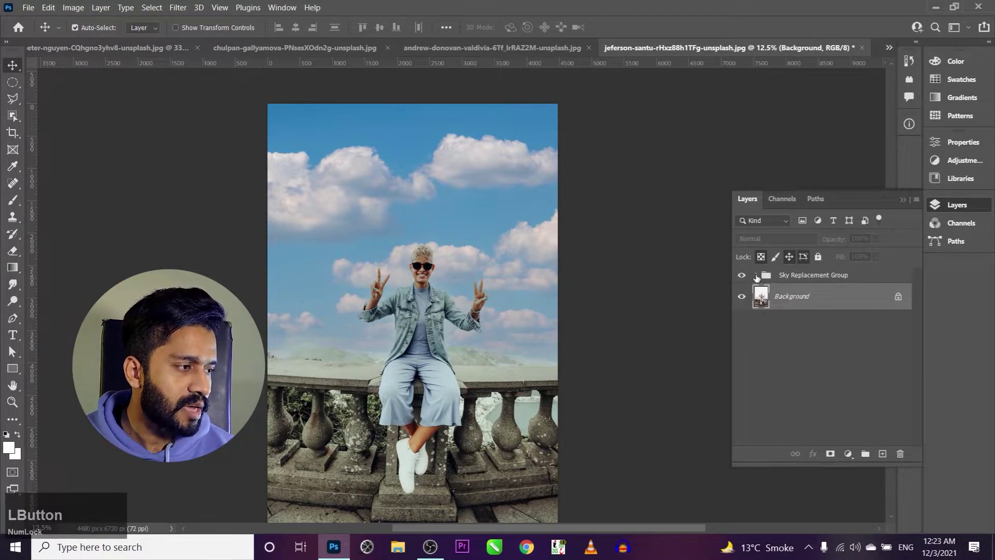
pyautogui.click(807, 279)
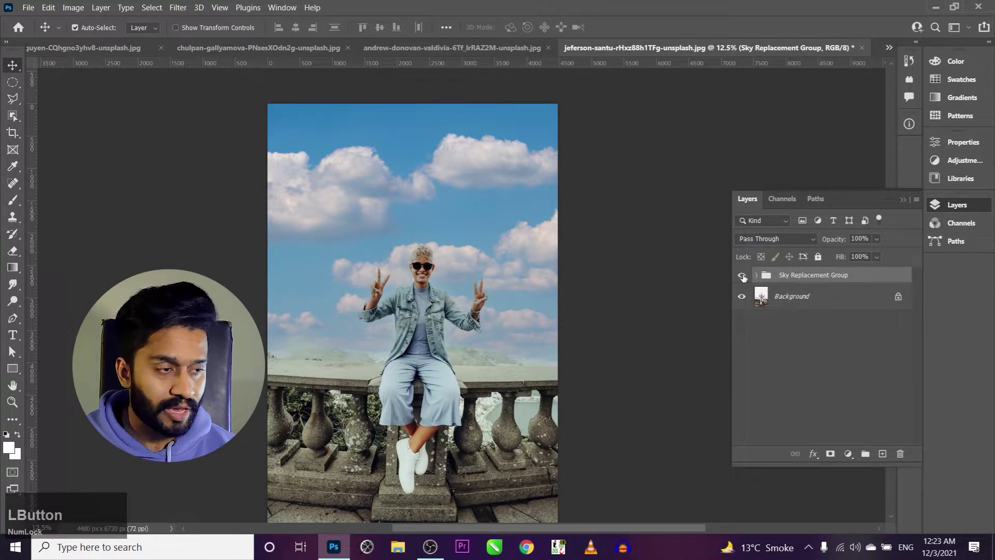
pyautogui.click(746, 277)
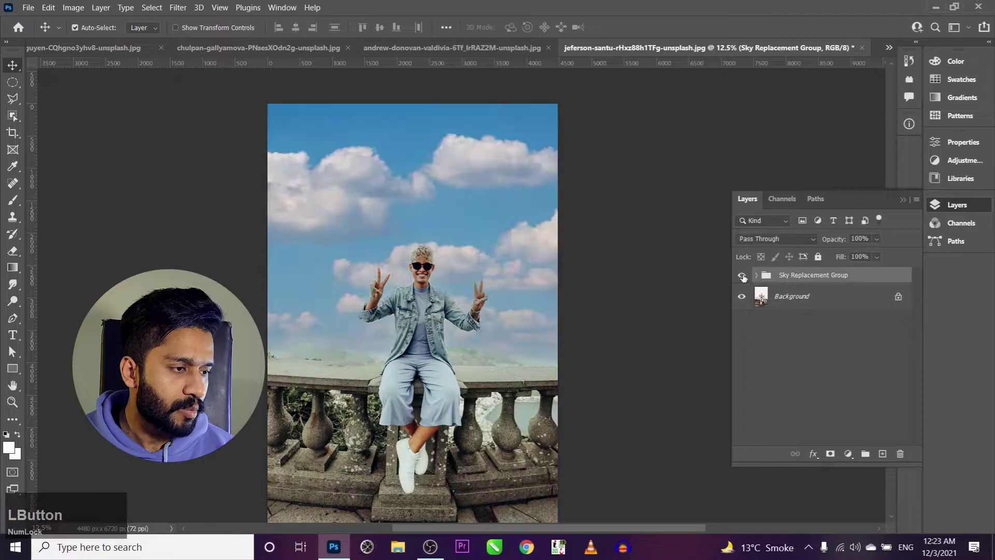
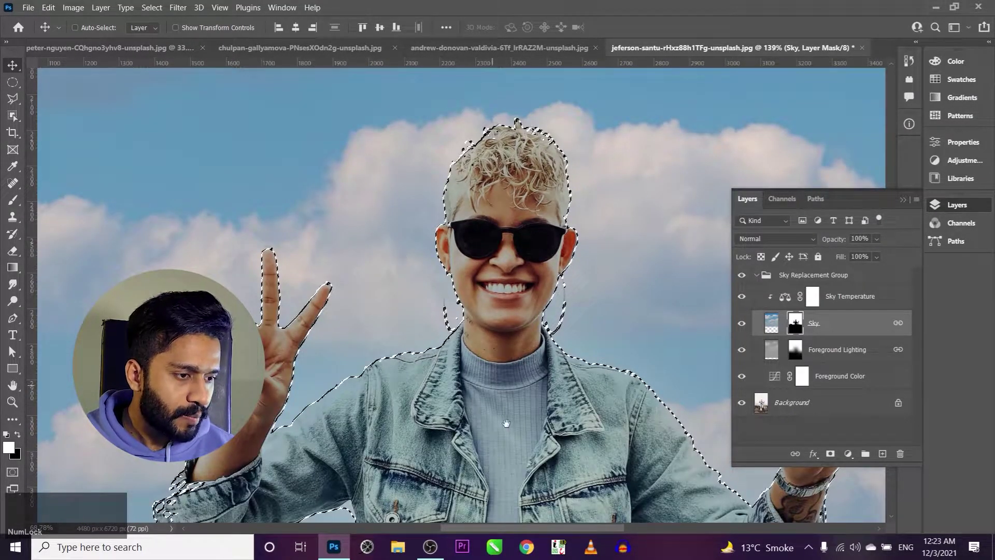
# - Inspect the sky mask as a selection, then target the Sky layer mask for touch-ups
pyautogui.click(514, 406)
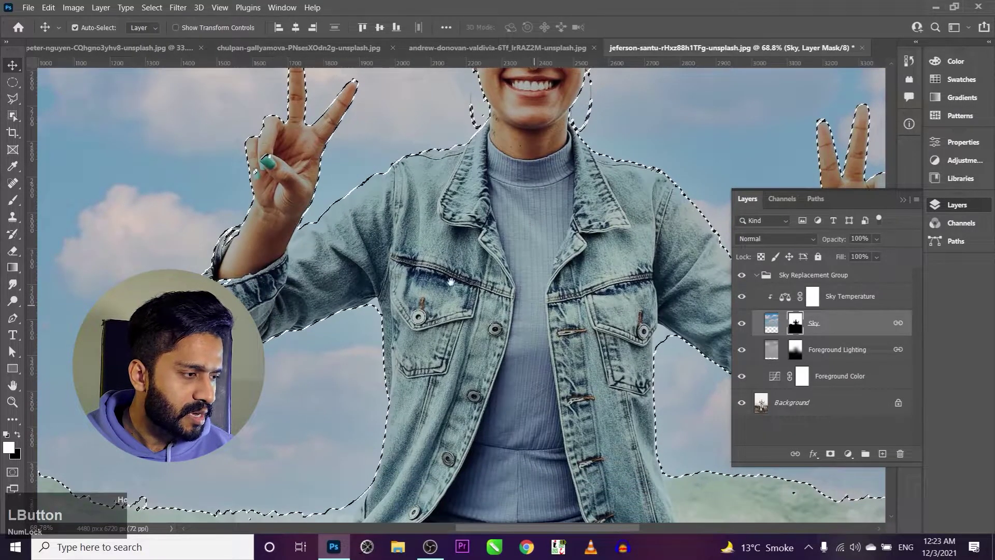
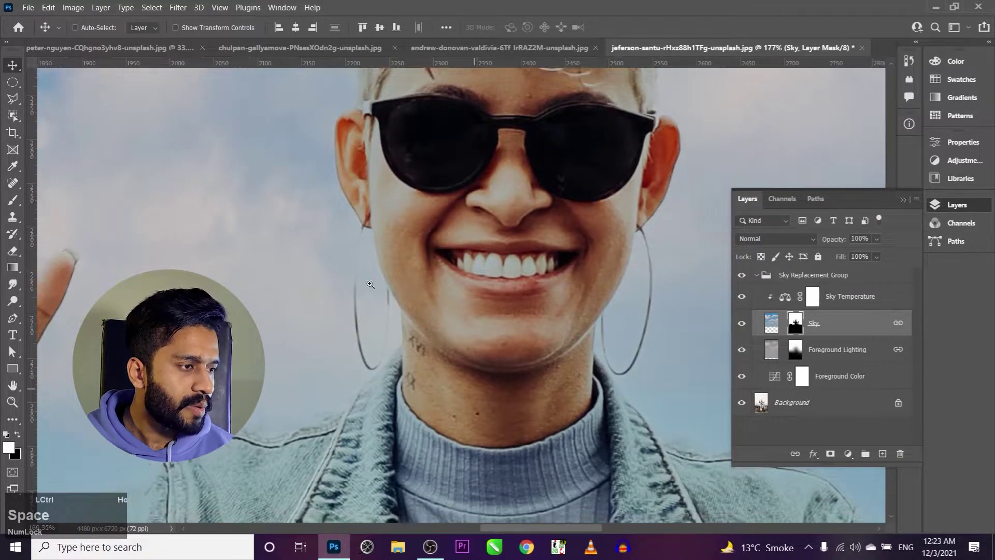
pyautogui.press('space')
pyautogui.press('space')
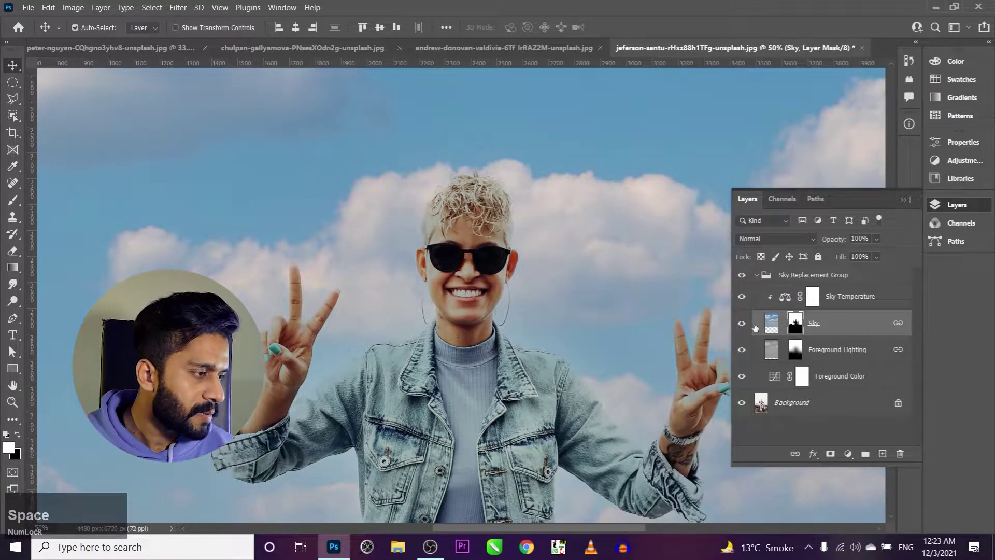
pyautogui.click(742, 326)
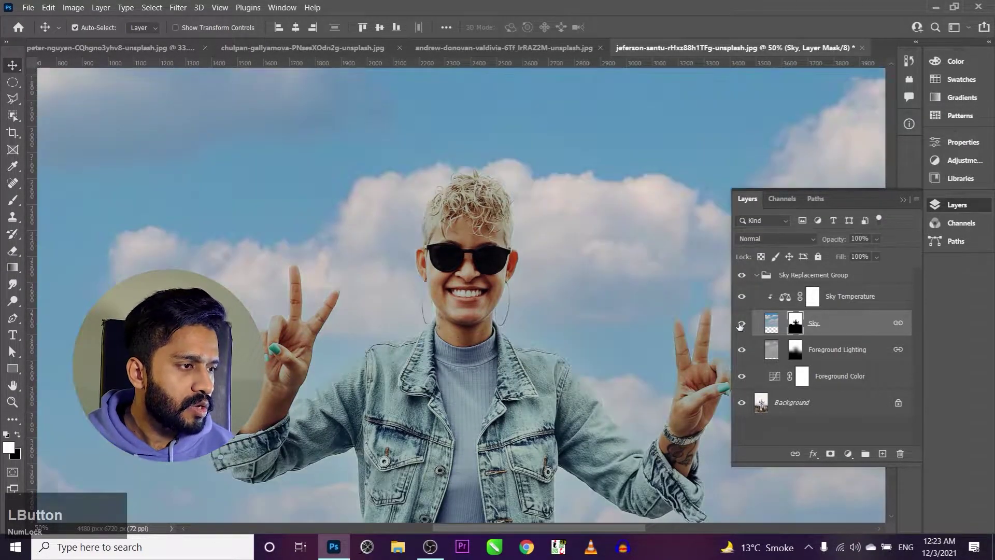
# - Ready a soft Brush with white paint for edge touch-ups on the mask
pyautogui.write('b')
pyautogui.rightClick(420, 310)
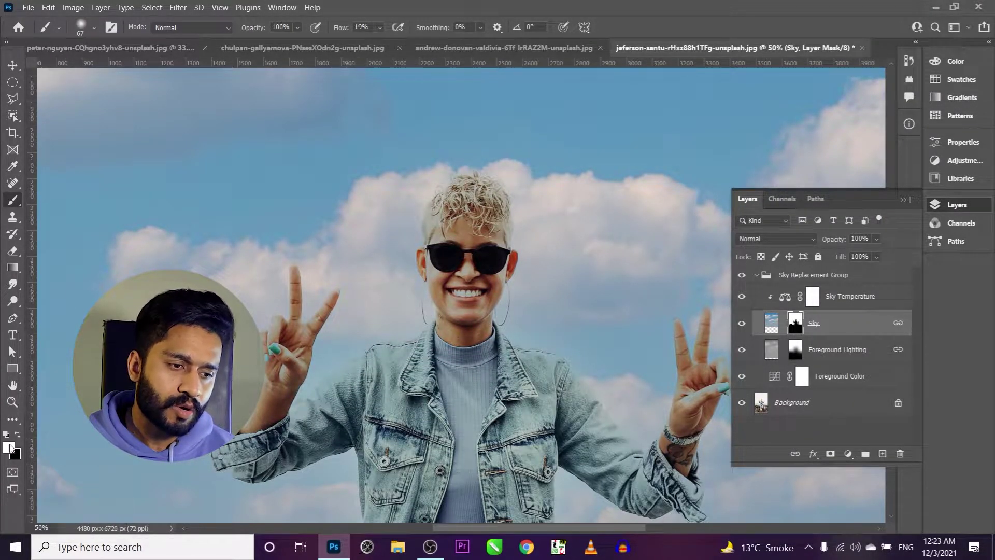
pyautogui.press('d')
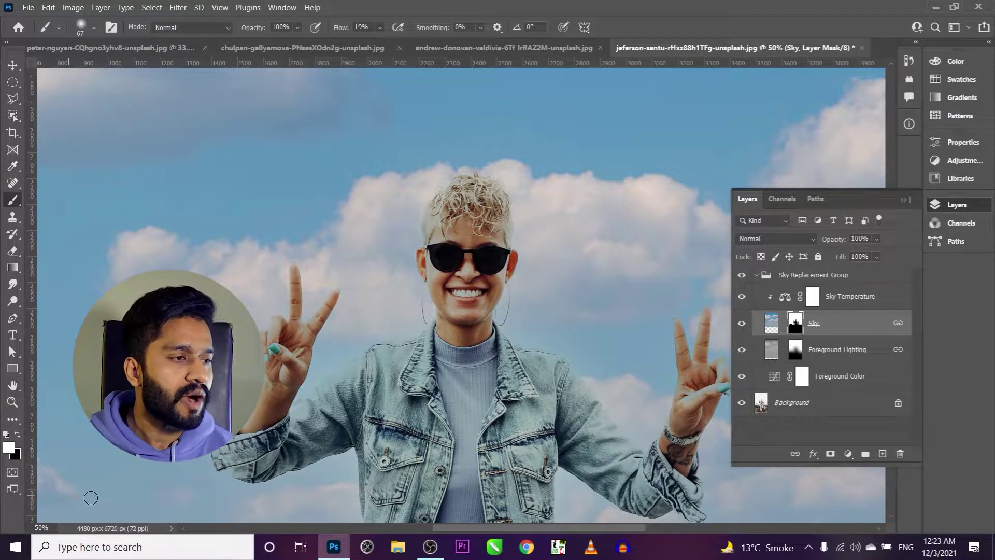
pyautogui.press('d')
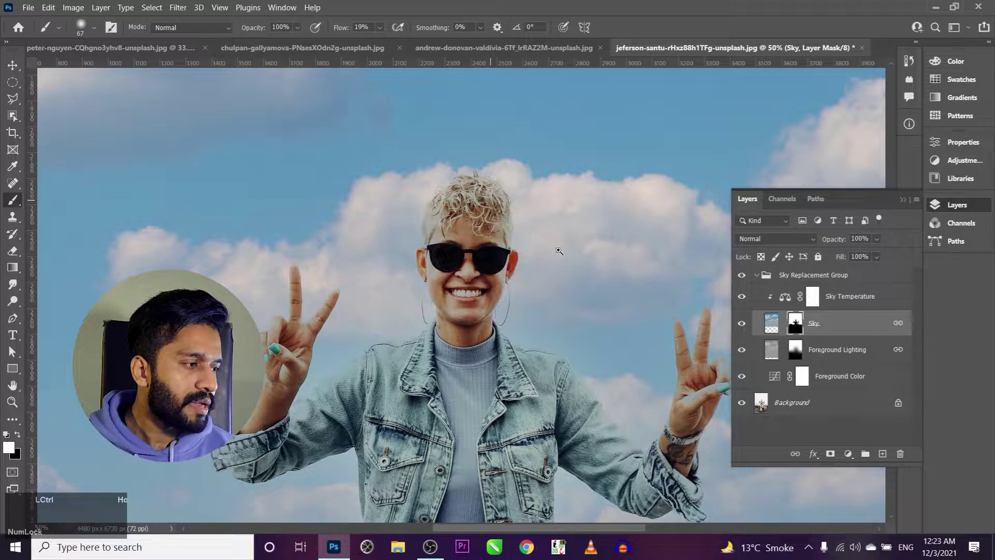
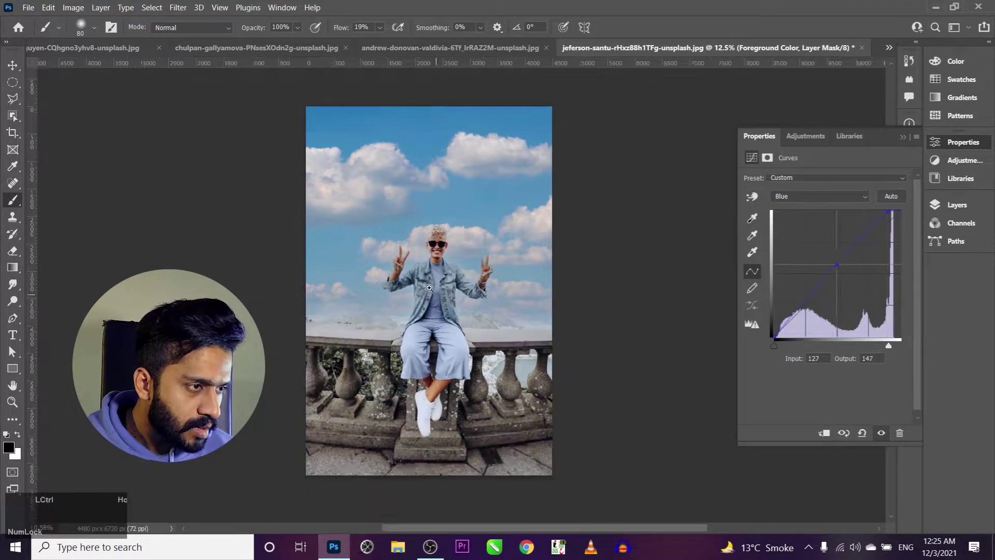
# - Raise the foreground's blue midtones on the Blue curve and show the replaced sky again
pyautogui.click(978, 208)
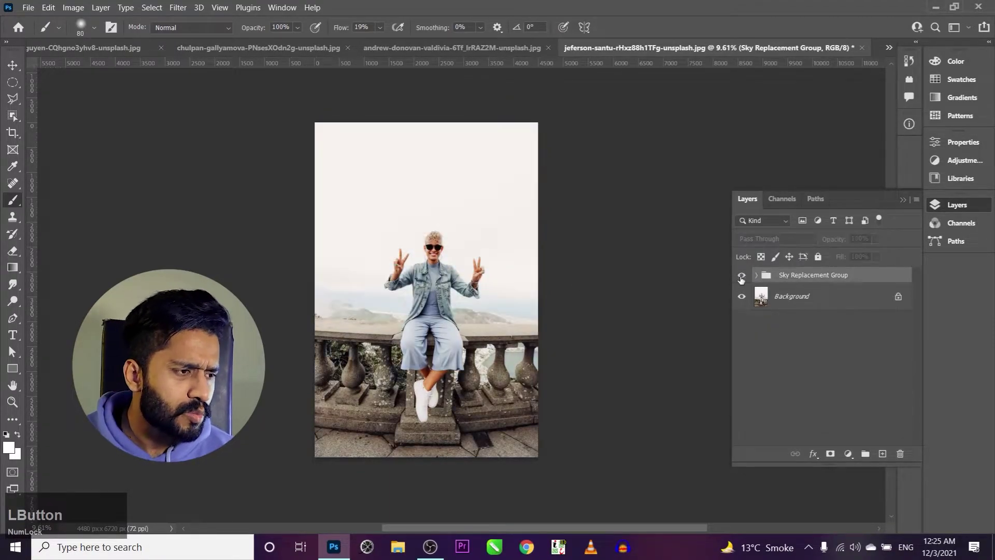
pyautogui.press('space')
pyautogui.click(770, 273)
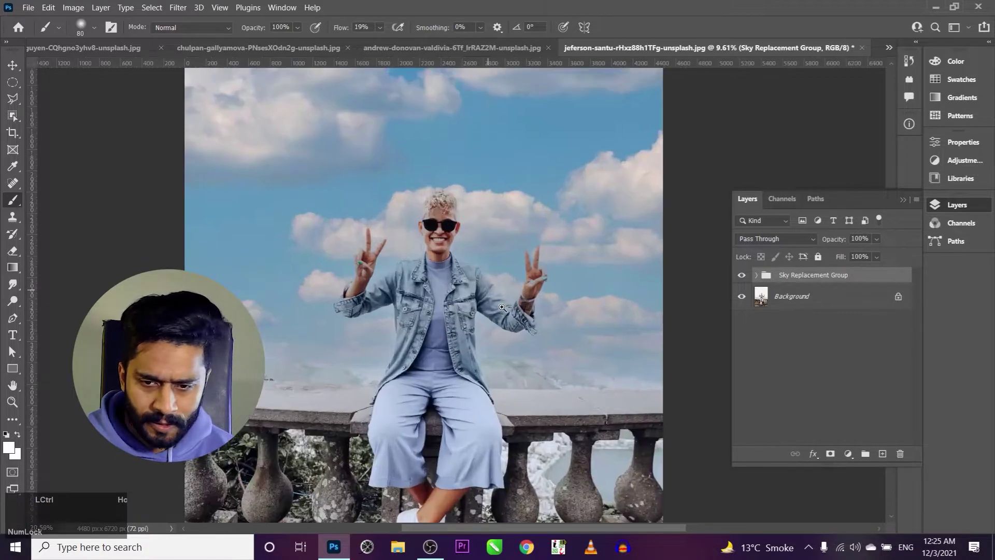
pyautogui.click(770, 273)
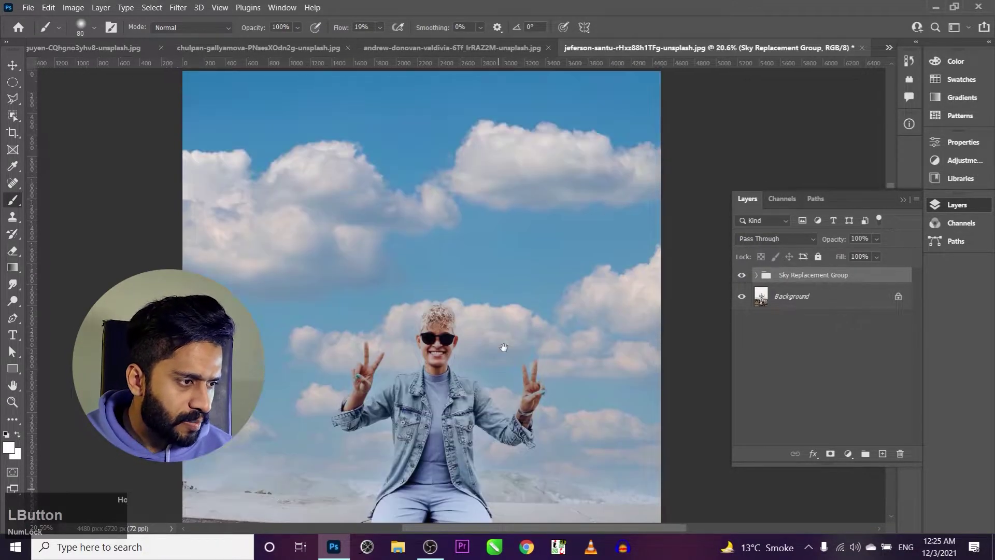
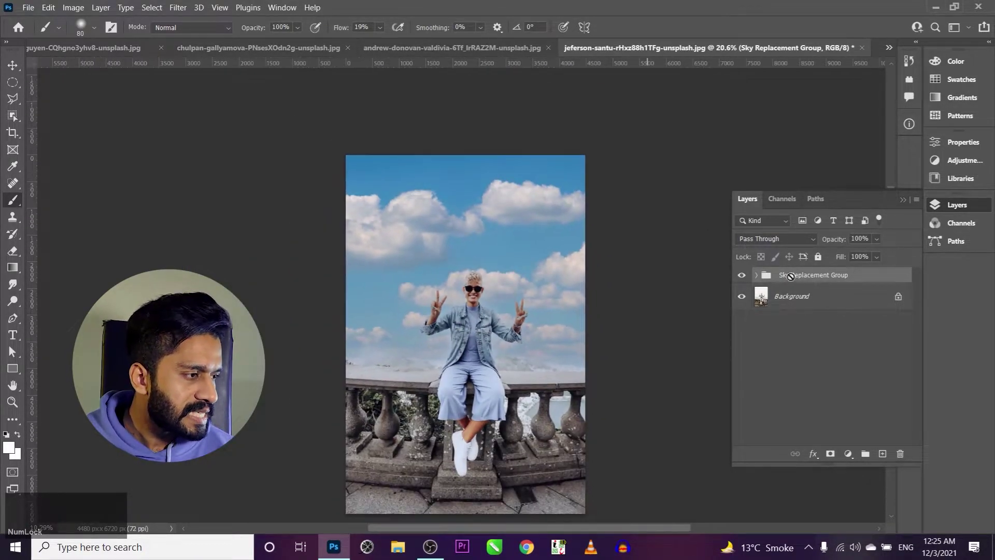
# - Toggle the Sky Replacement Group to compare with the original, then close the portrait
pyautogui.click(746, 274)
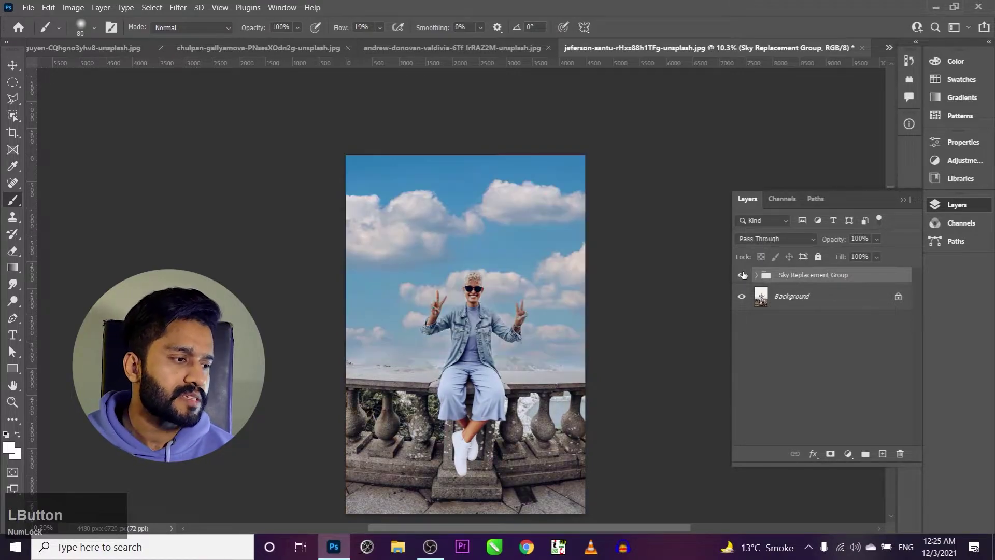
pyautogui.press('space')
pyautogui.click(770, 272)
pyautogui.press('space')
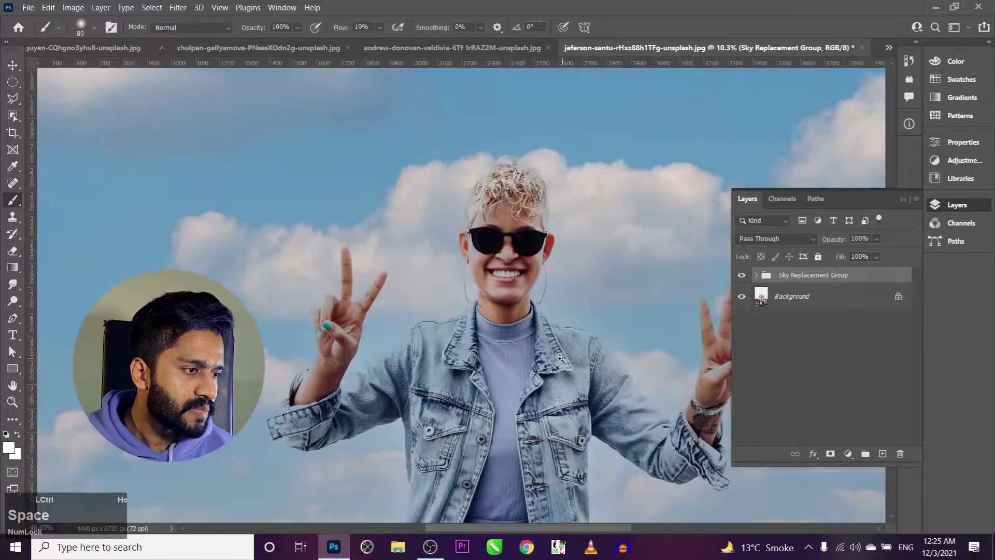
pyautogui.press('ctrl+shift+v')
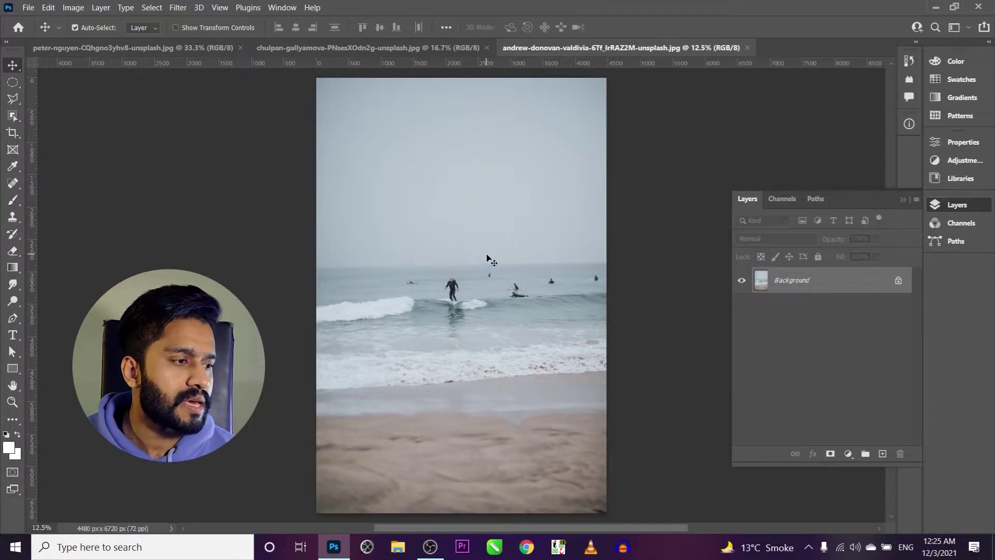
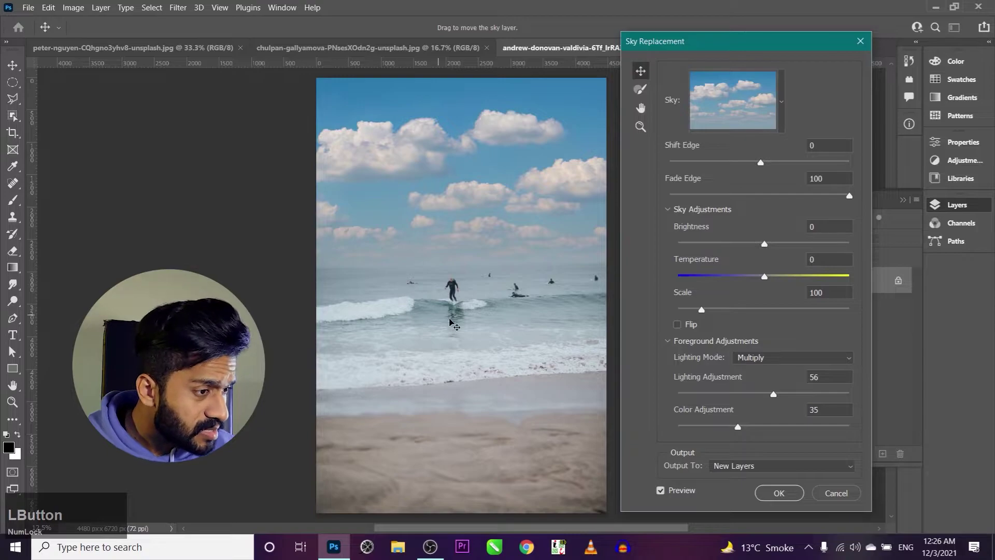
# - Pick the sunset preset, cool Temperature to -40 and strengthen the foreground Color Adjustment to 67
pyautogui.click(747, 277)
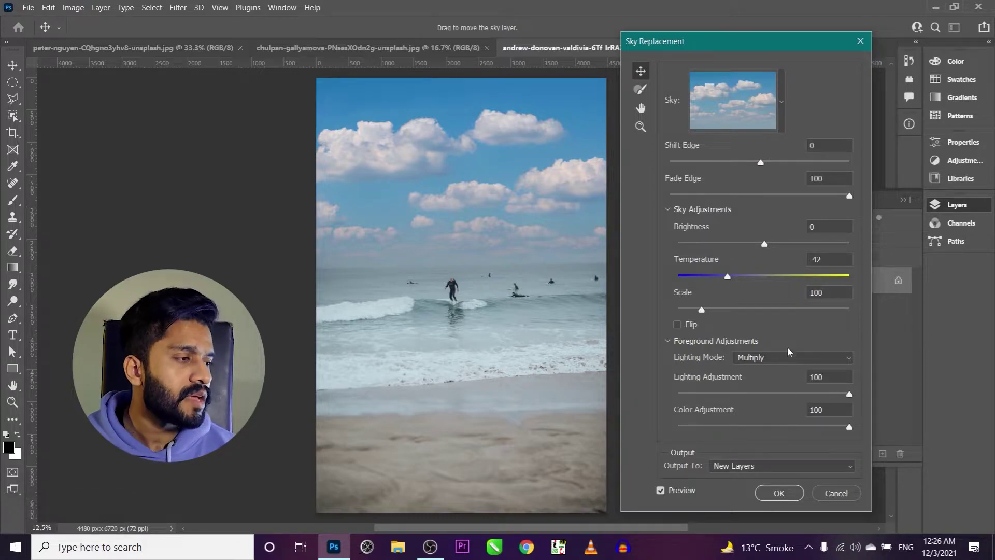
pyautogui.click(723, 282)
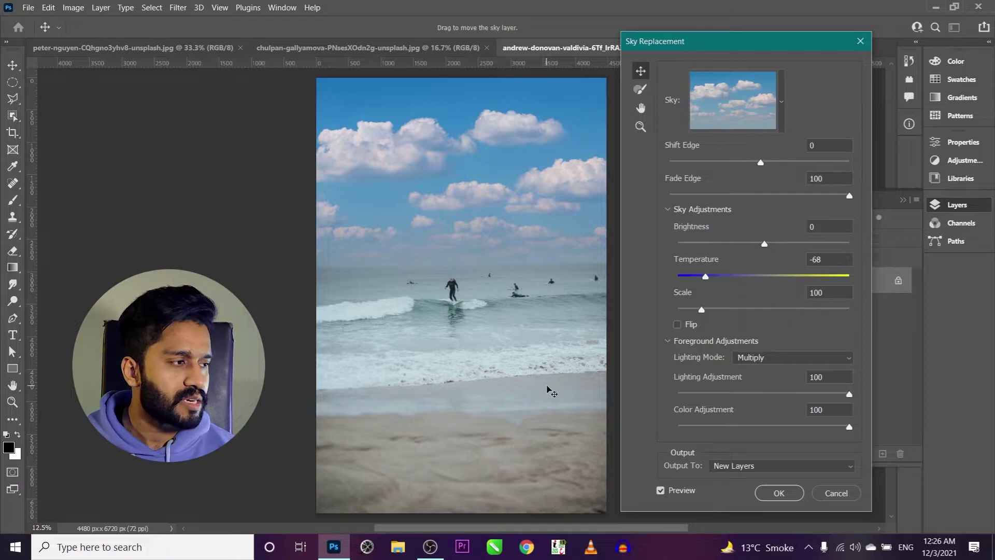
pyautogui.click(781, 107)
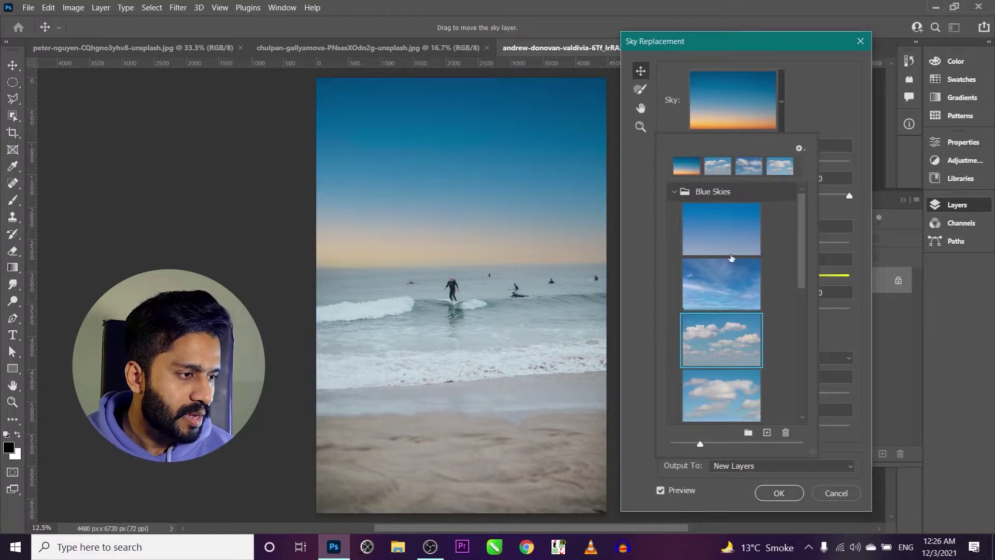
pyautogui.click(825, 117)
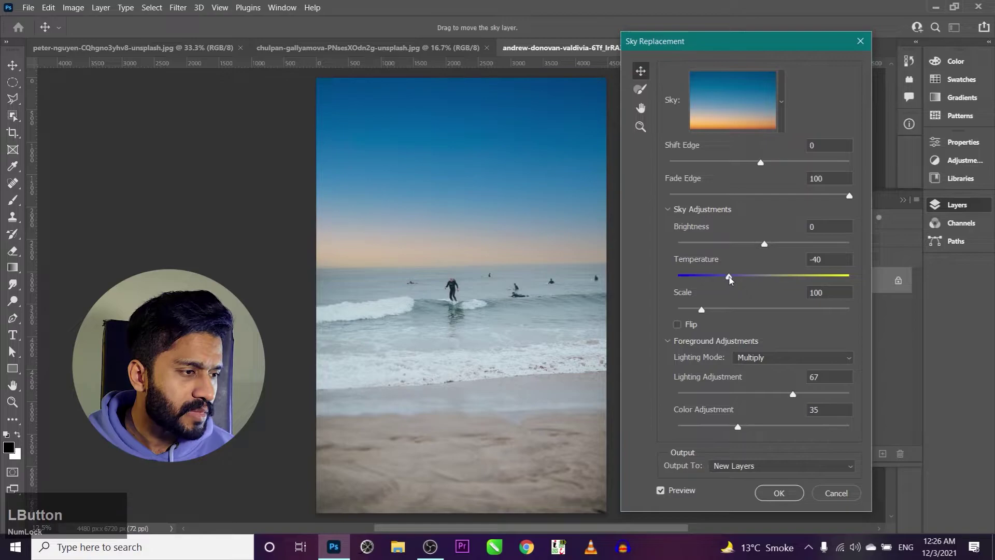
pyautogui.click(707, 313)
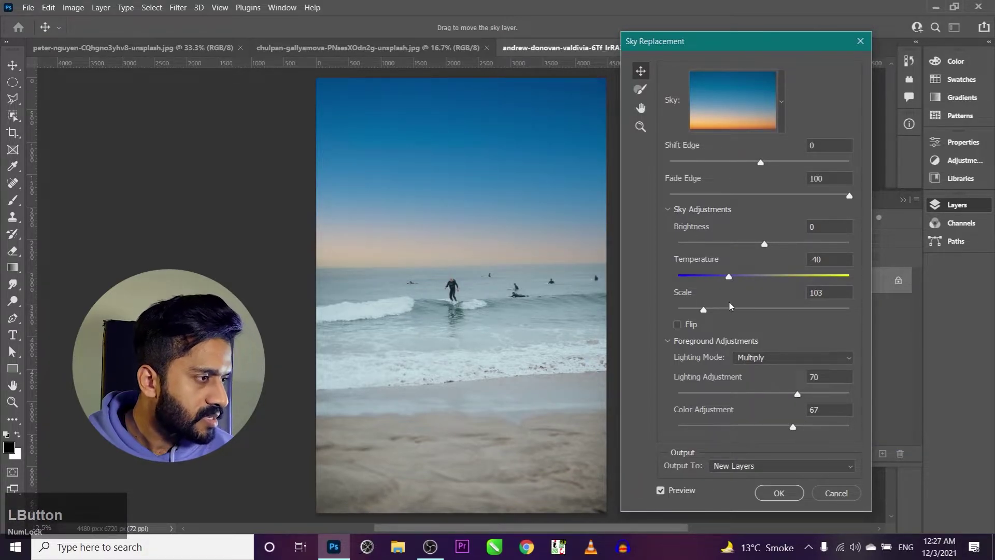
# - Set Shift Edge 36 and switch foreground Lighting Mode to Screen, inspecting the beach preview
pyautogui.click(771, 164)
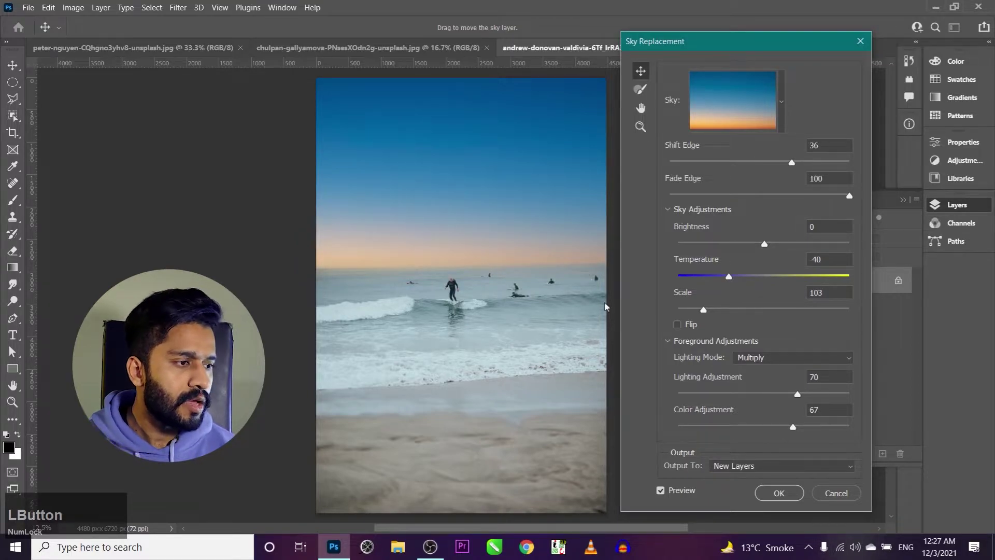
pyautogui.click(831, 358)
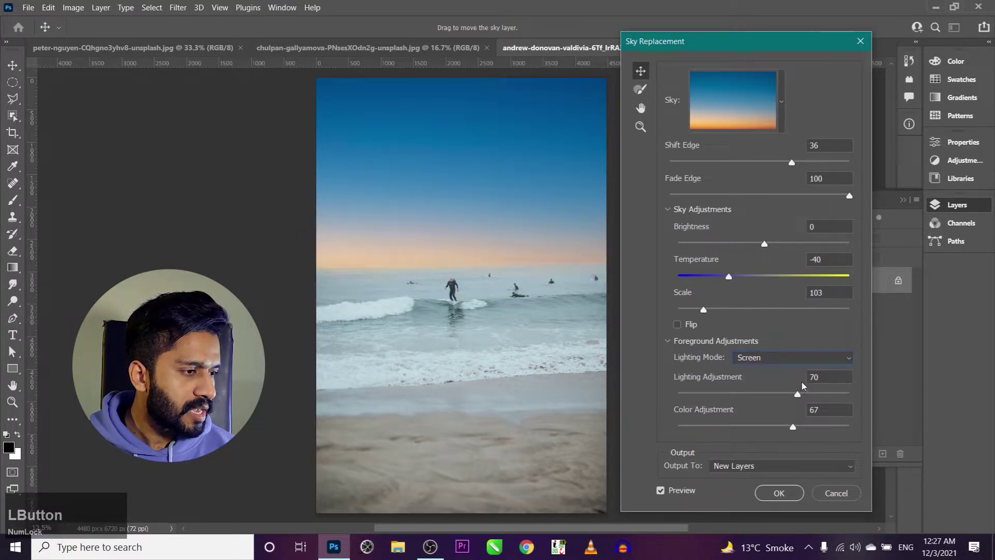
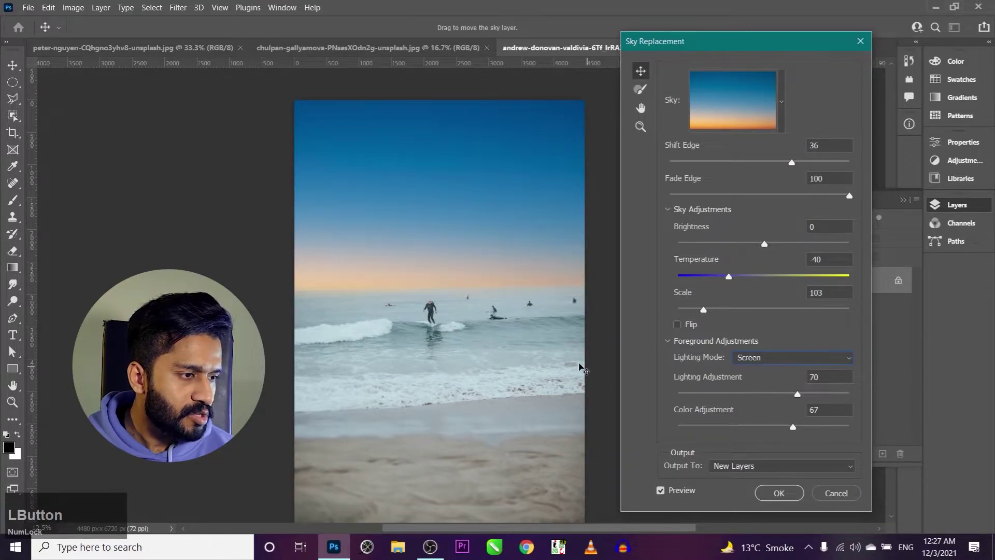
pyautogui.press('space')
pyautogui.click(488, 396)
pyautogui.press('space')
pyautogui.press('space')
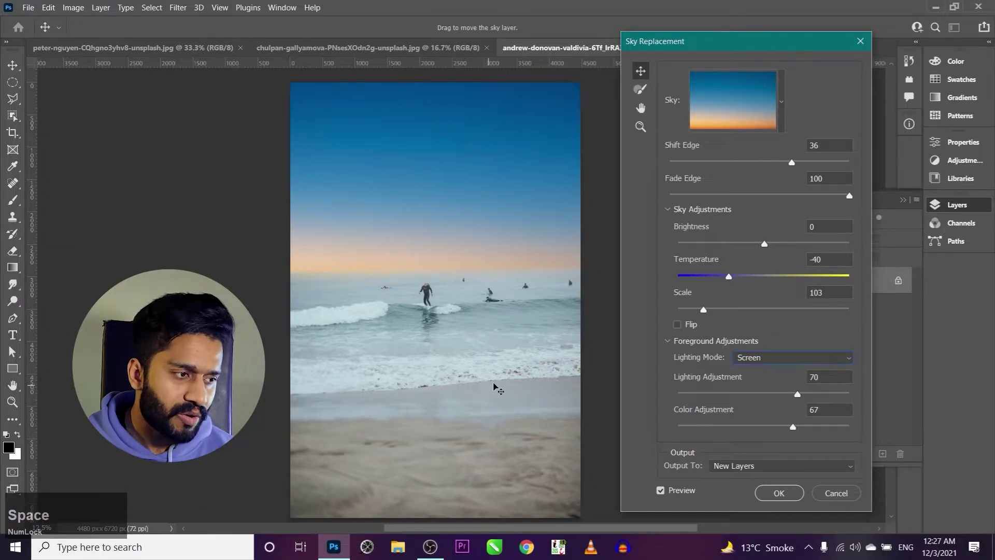
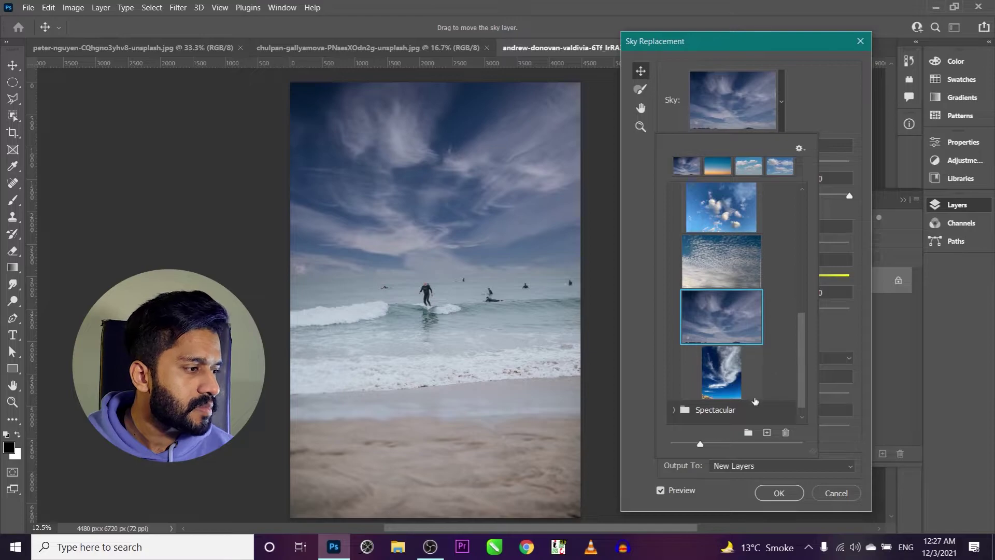
# - Choose the deep blue wispy-cloud sky from the Blue Skies presets for the beach photo
pyautogui.click(721, 367)
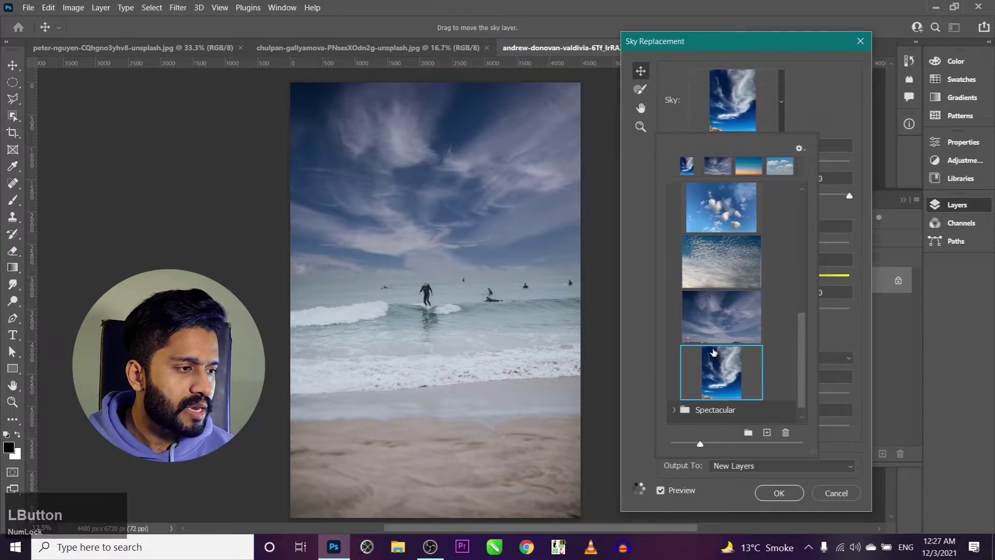
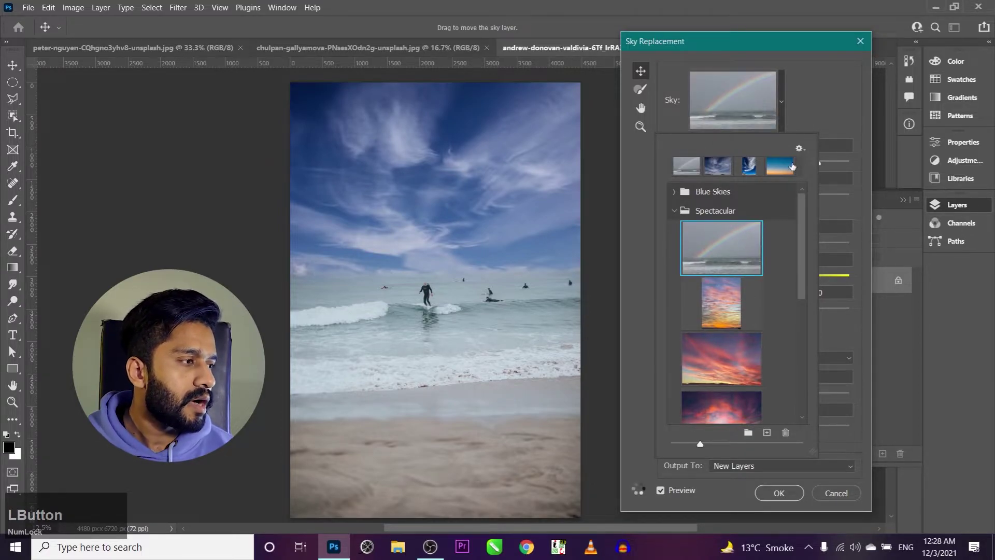
# - Browse the sky library's options for getting more skies, then dismiss them
pyautogui.click(804, 151)
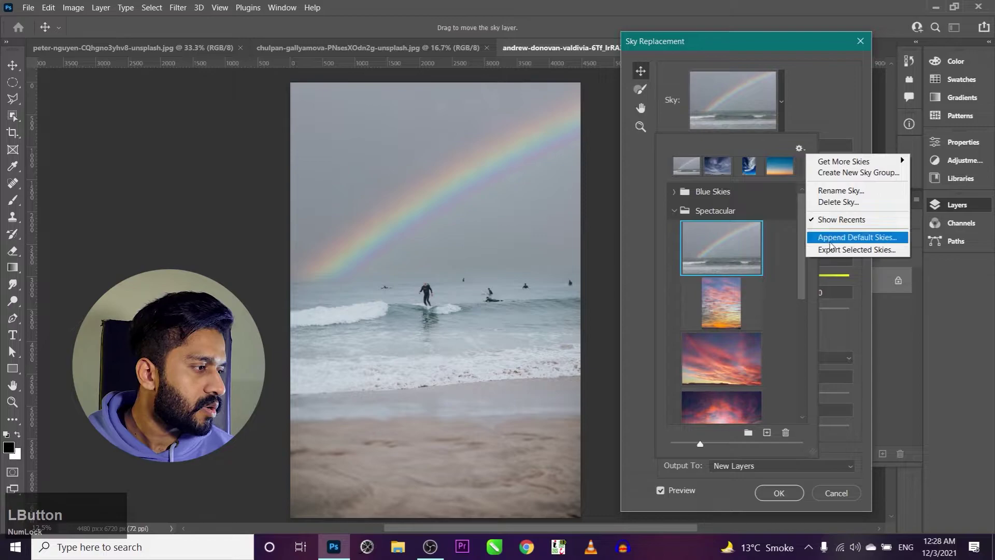
pyautogui.click(882, 165)
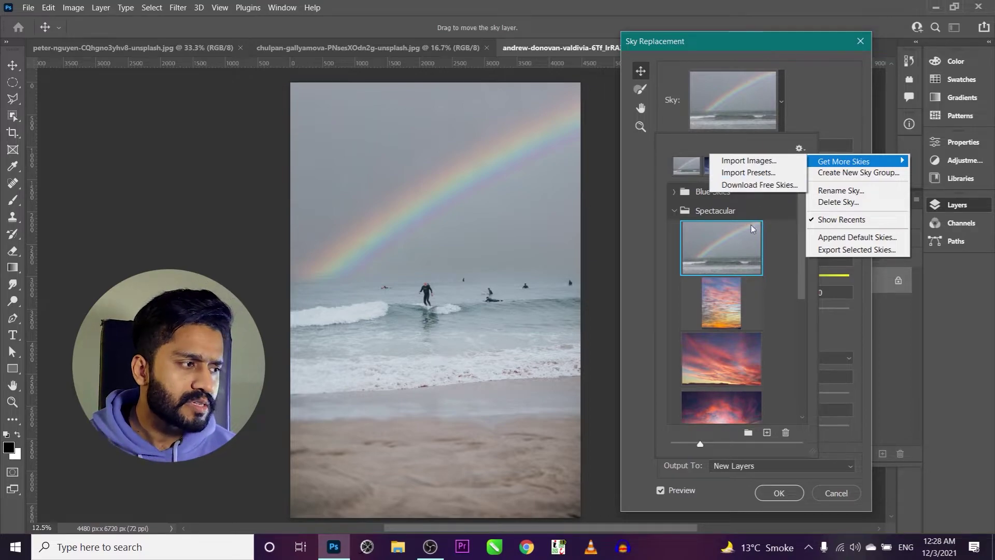
pyautogui.click(775, 261)
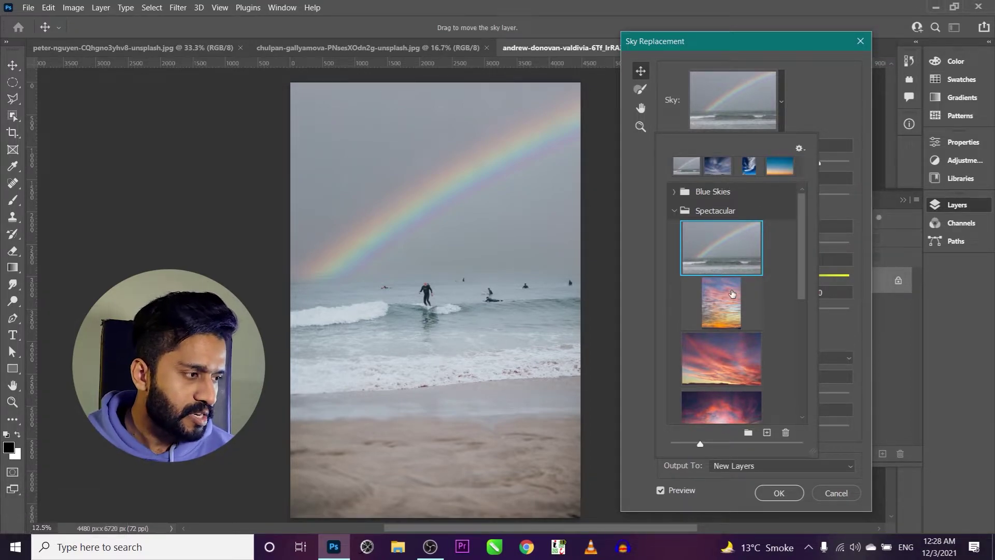
# - Try the orange sunset, then settle on the pink streaked sunset sky for the beach
pyautogui.click(733, 288)
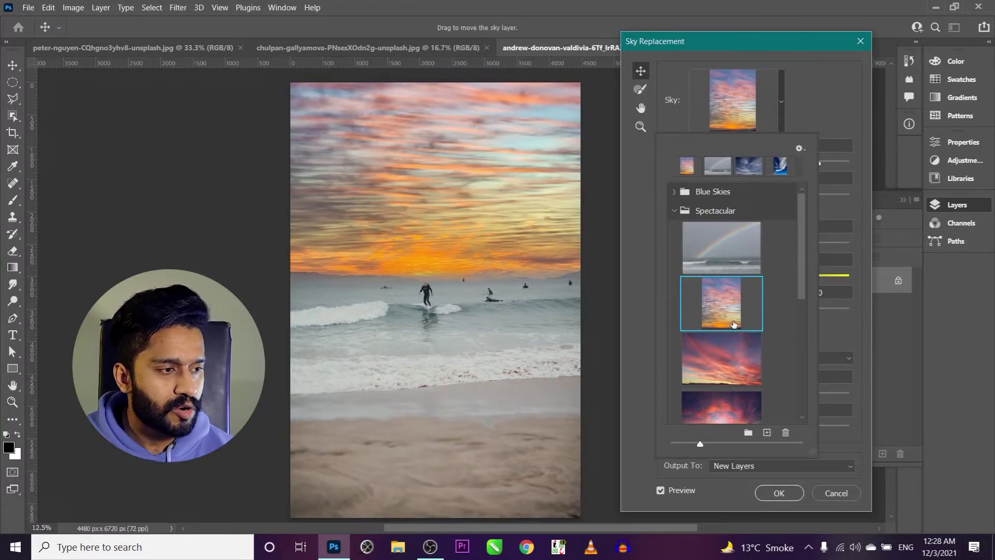
pyautogui.click(741, 371)
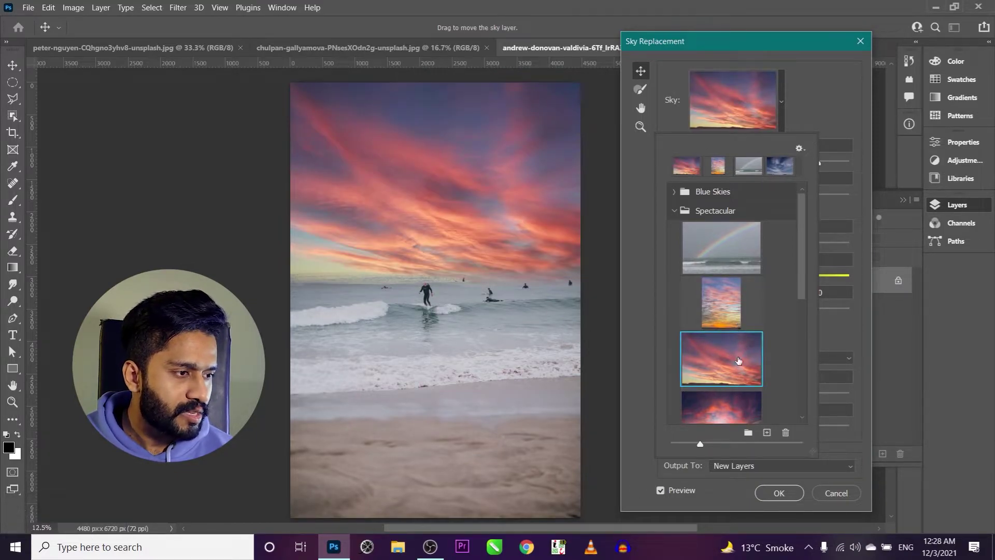
pyautogui.click(839, 119)
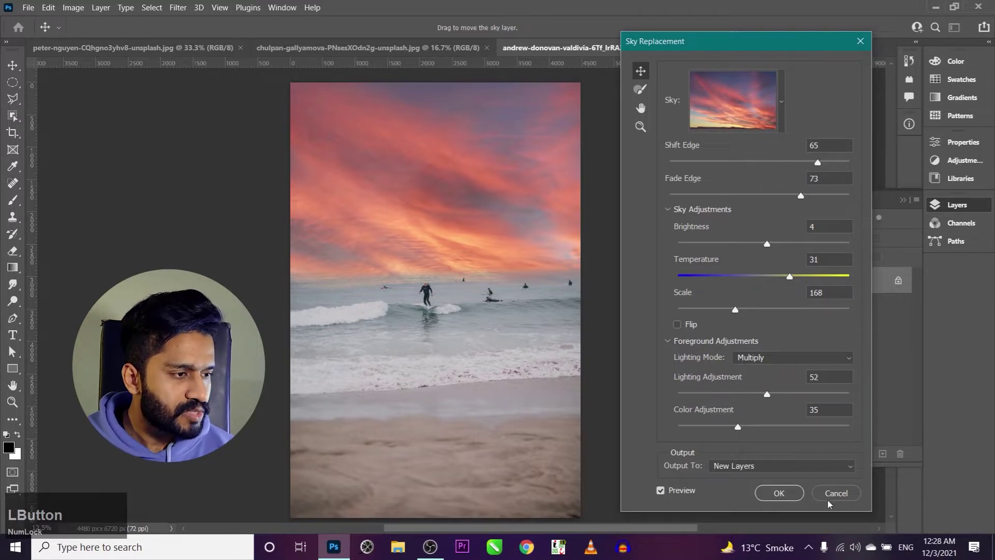
# - Discard the beach sky replacement and close the beach photo
pyautogui.click(822, 494)
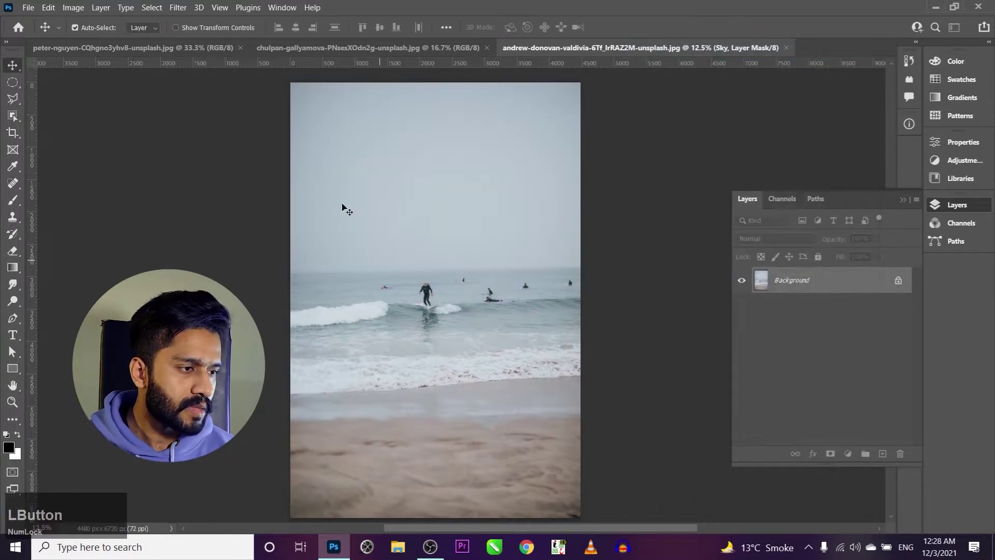
pyautogui.write('fc')
pyautogui.press('Tab')
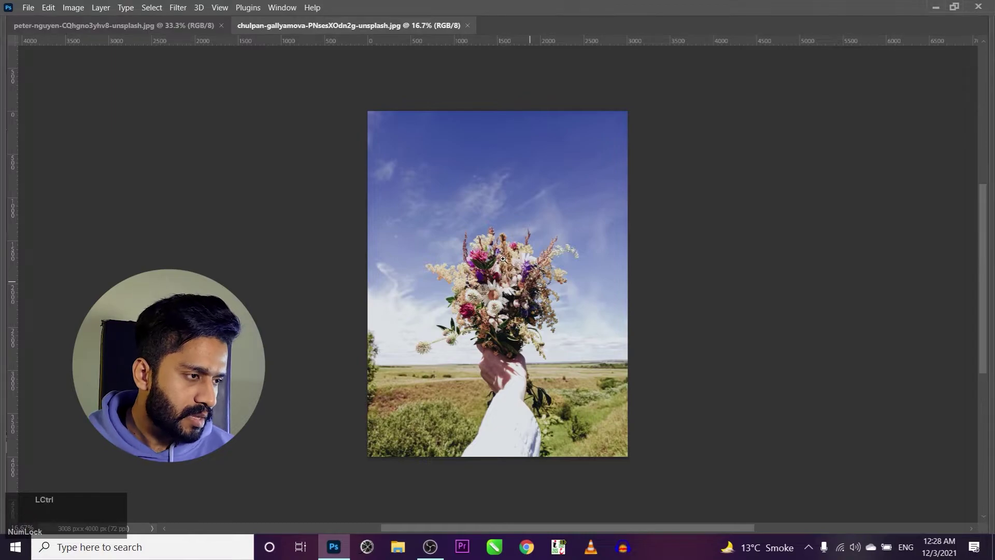
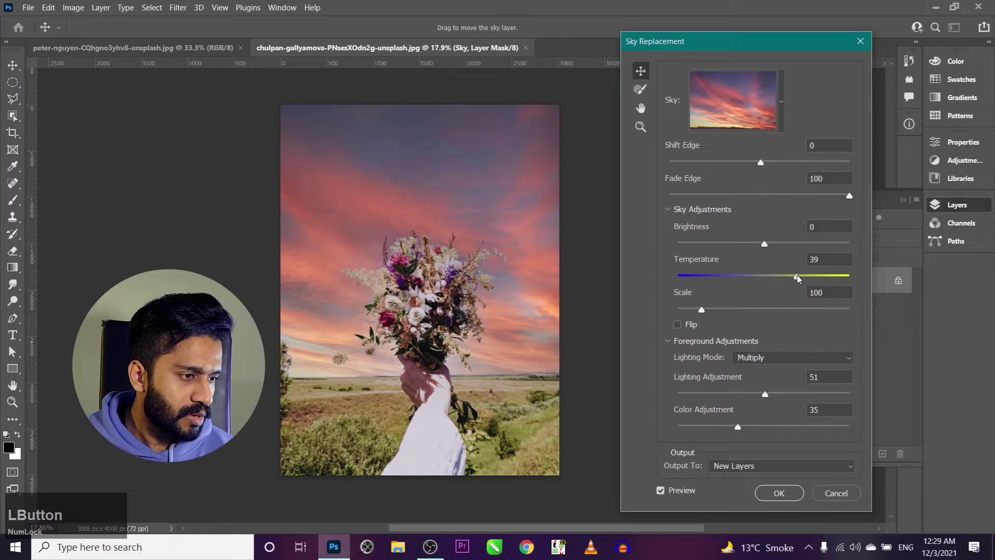
# - Give the bouquet a sunset sky with reduced foreground lighting and near-neutral temperature, and apply it
pyautogui.click(768, 400)
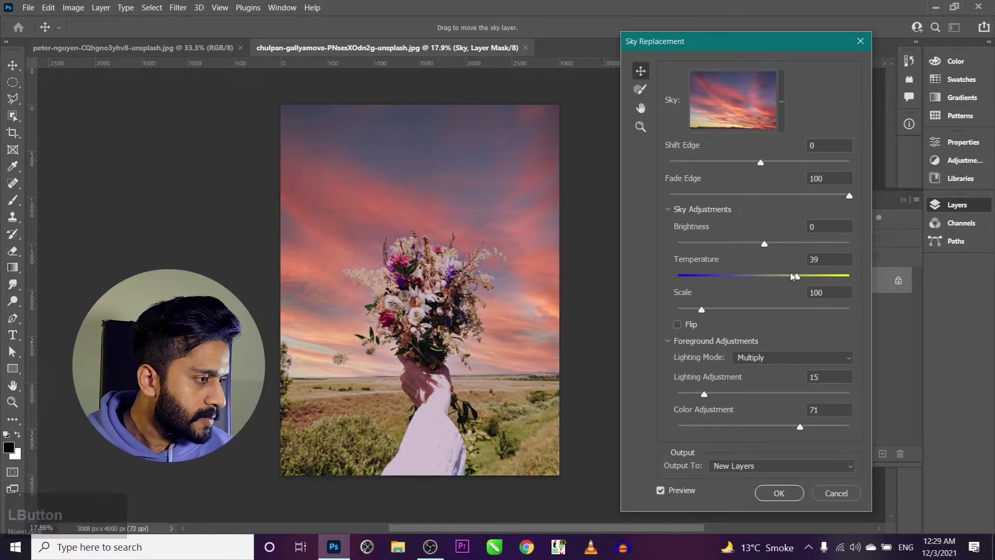
pyautogui.click(801, 280)
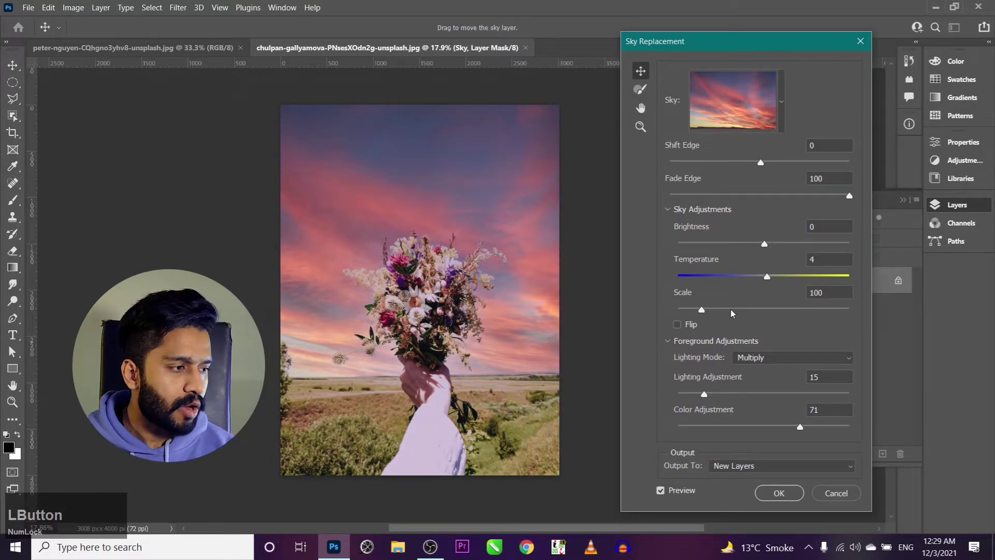
pyautogui.click(771, 354)
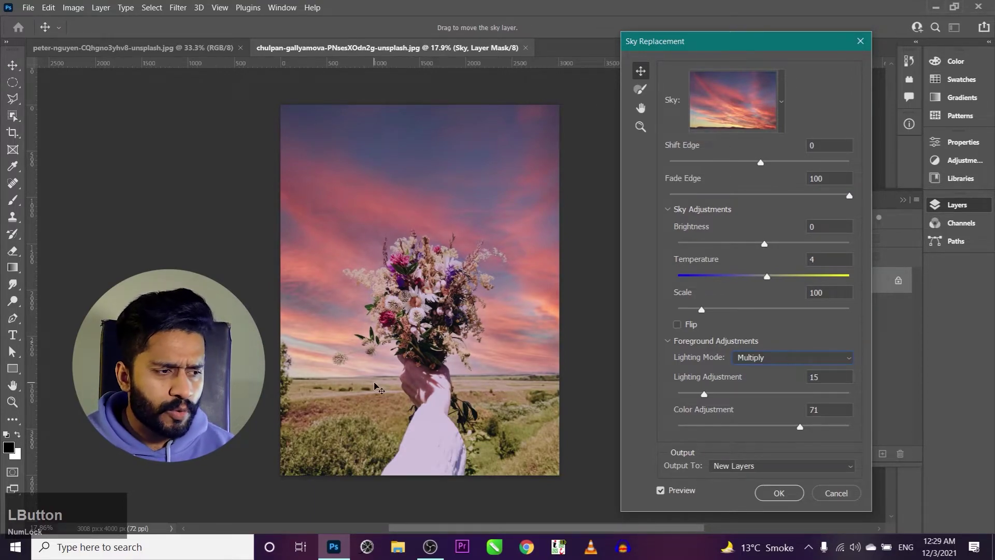
pyautogui.click(785, 496)
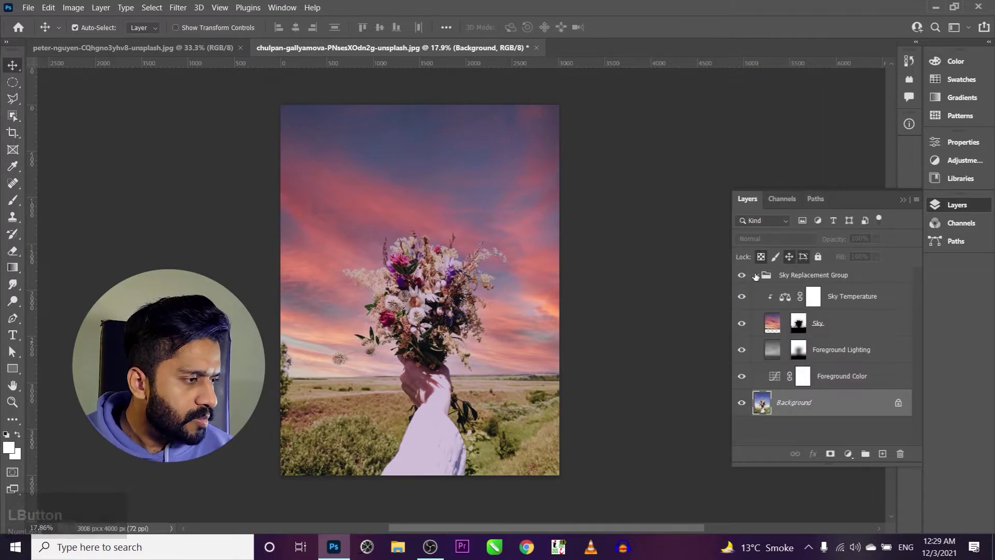
# - Collapse the Sky Replacement Group and close the bouquet photo without saving
pyautogui.click(758, 275)
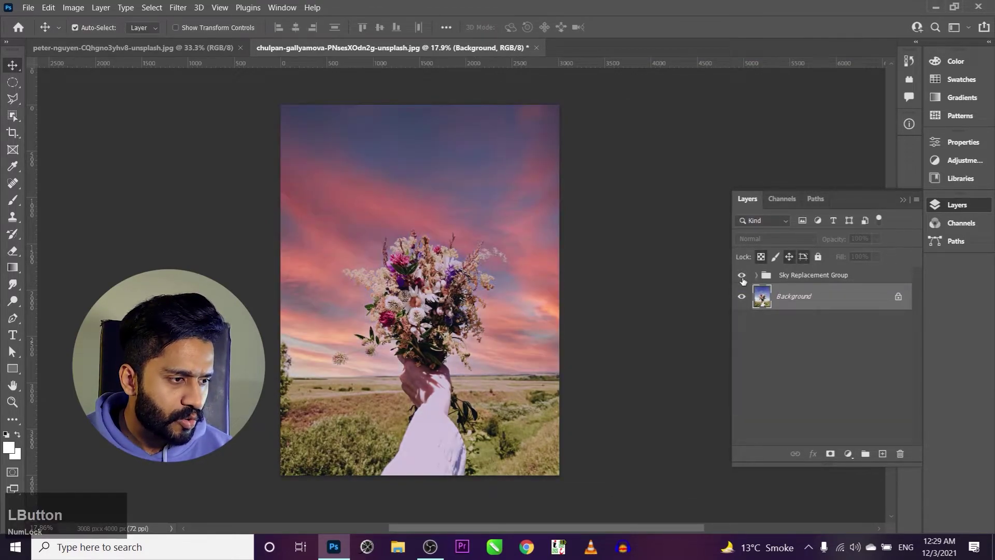
pyautogui.press('ctrl+shift+s')
pyautogui.click(904, 204)
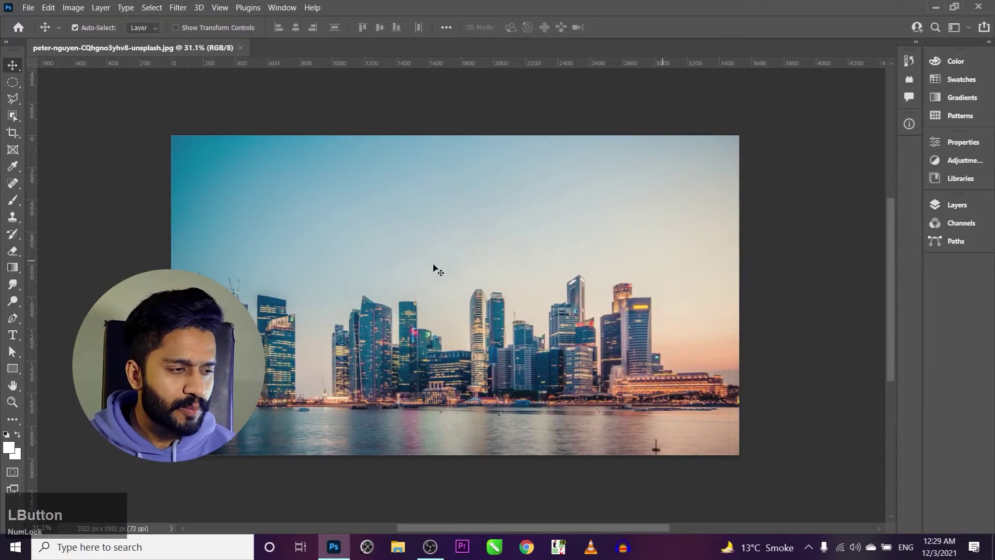
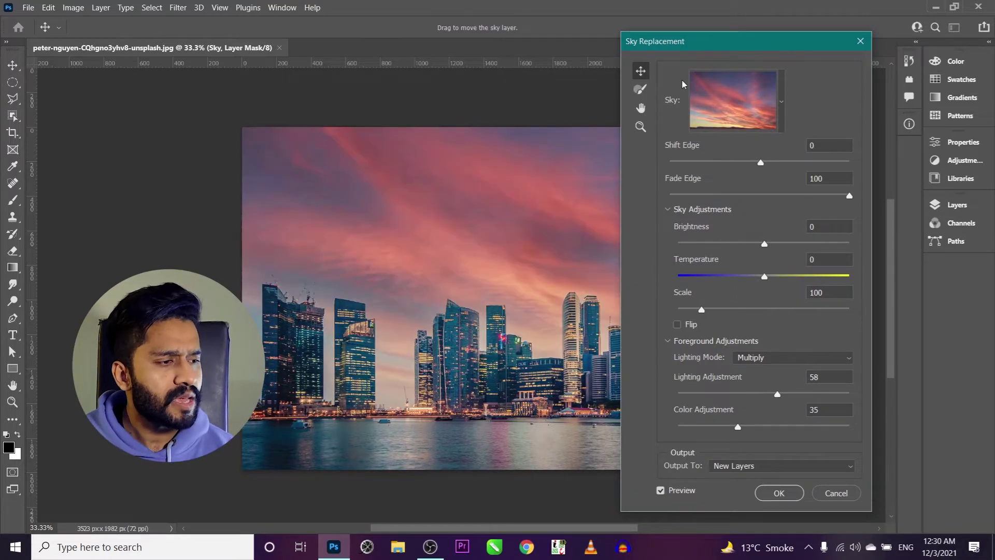
# - Shift the skyline photo left so the Sky Replacement settings sit fully in view
pyautogui.click(718, 48)
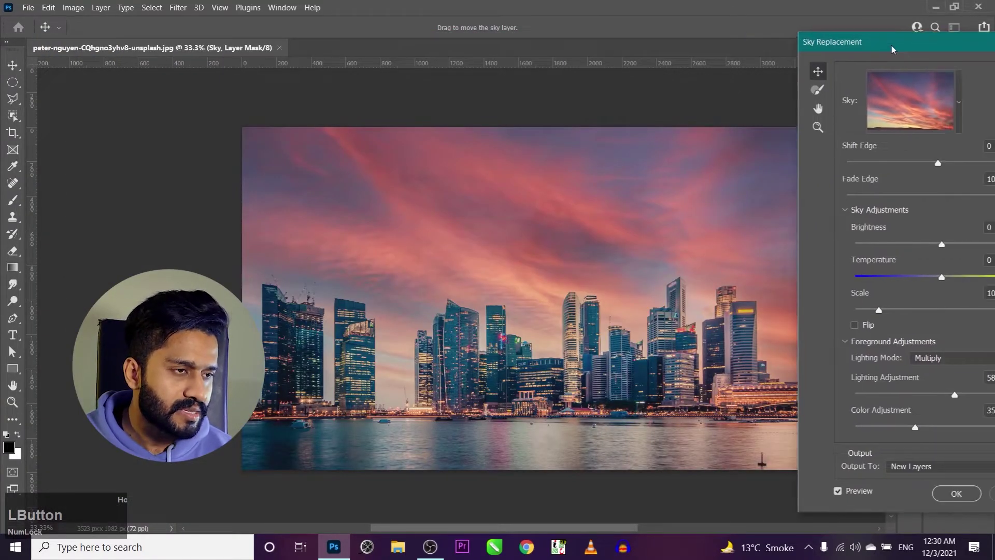
pyautogui.press('space')
pyautogui.click(481, 263)
pyautogui.press('space')
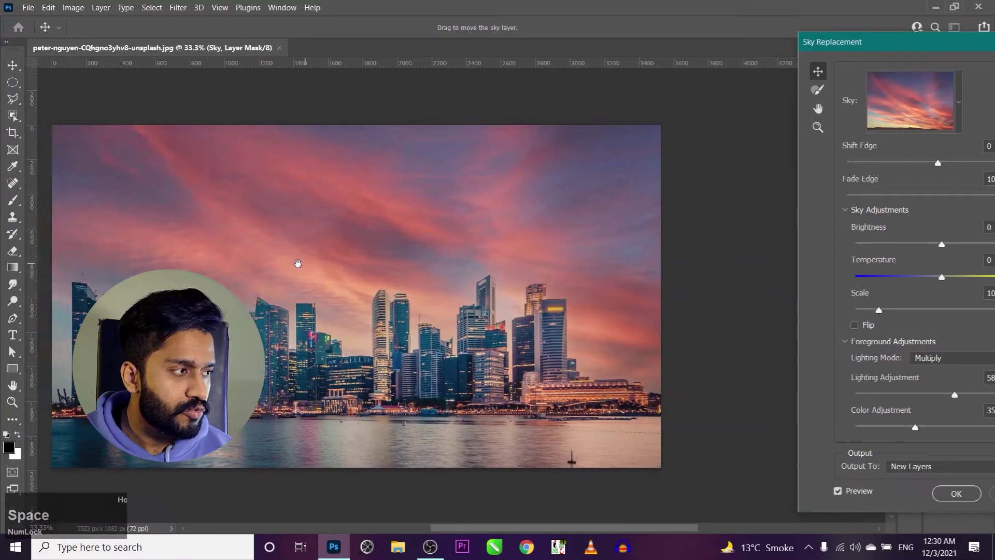
pyautogui.click(878, 46)
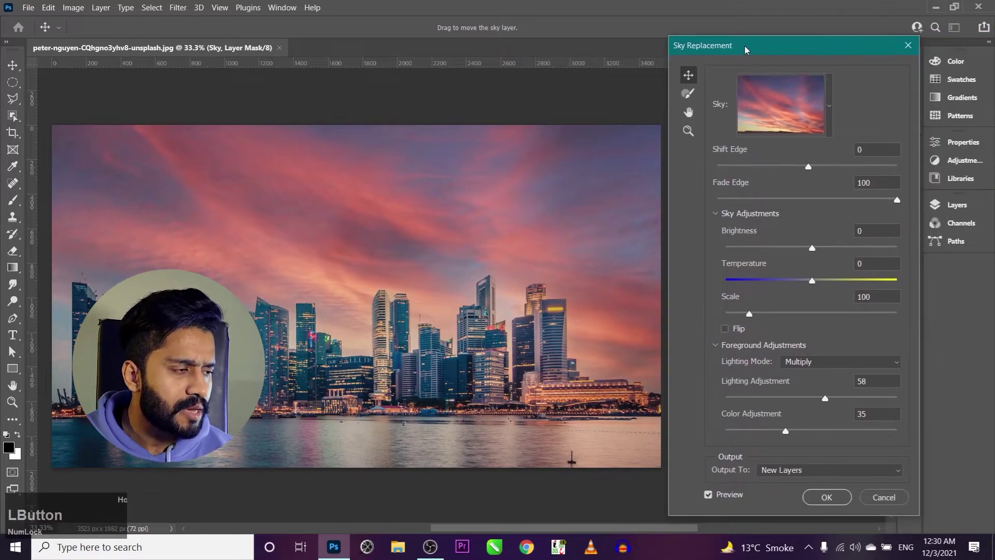
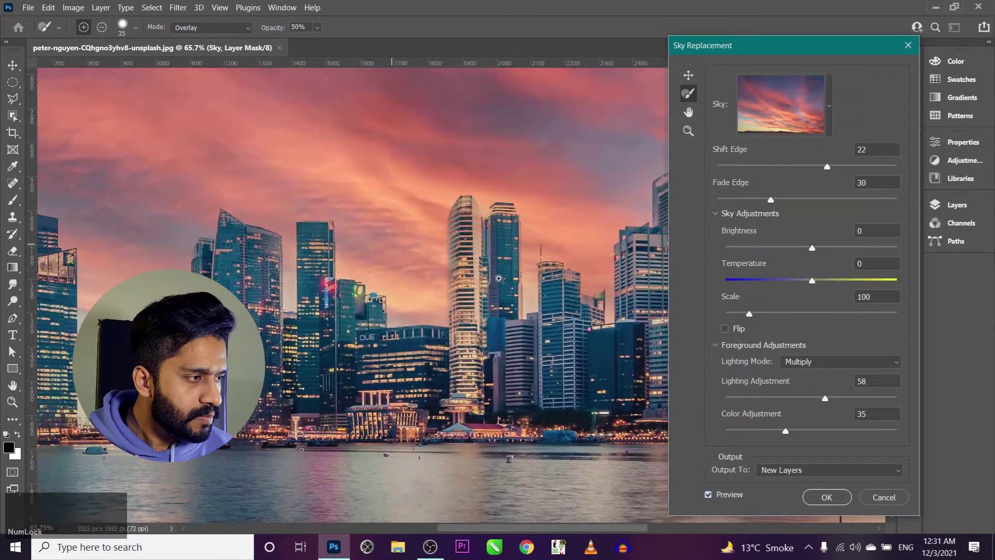
# - Try the blue sky with white clouds preset on the skyline
pyautogui.click(825, 108)
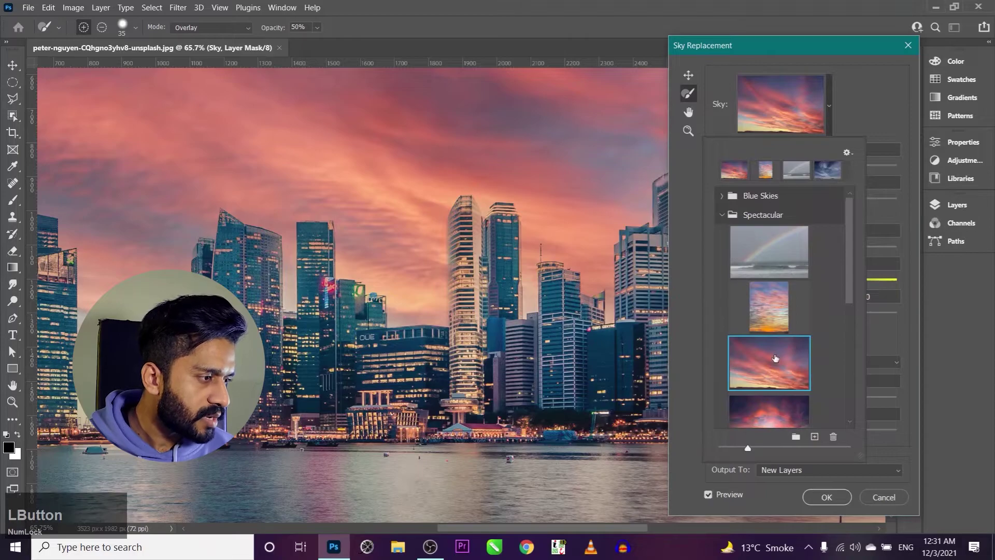
pyautogui.scroll(-3)
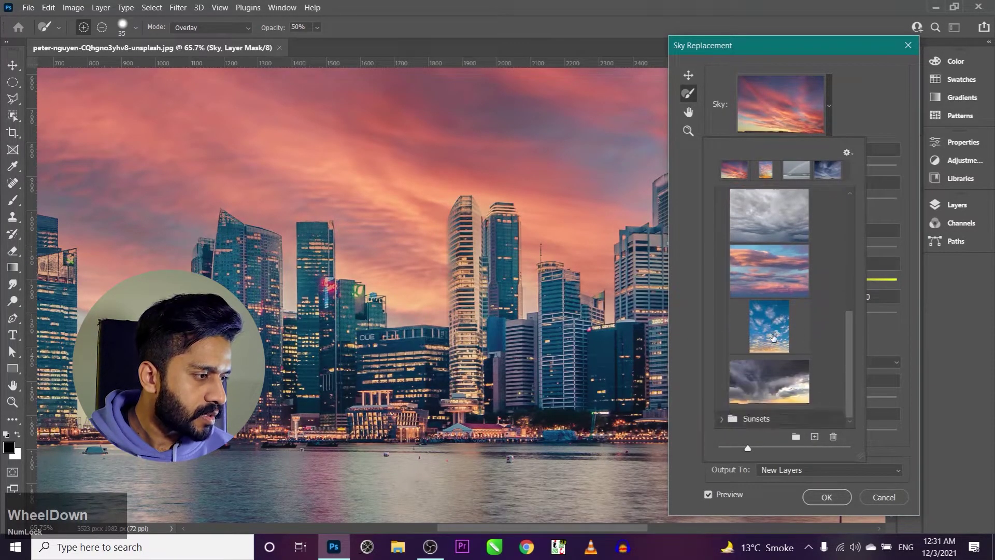
pyautogui.click(771, 321)
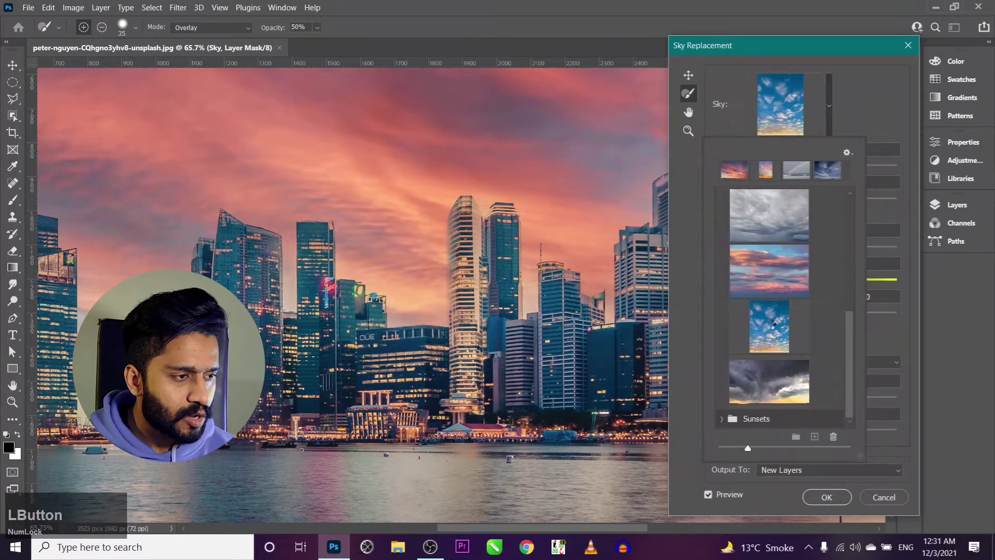
pyautogui.press('space')
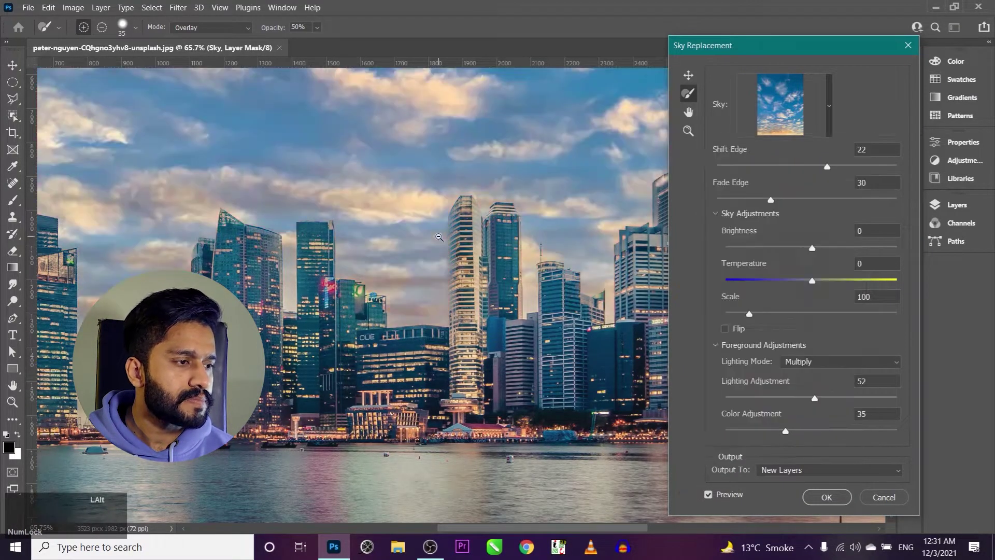
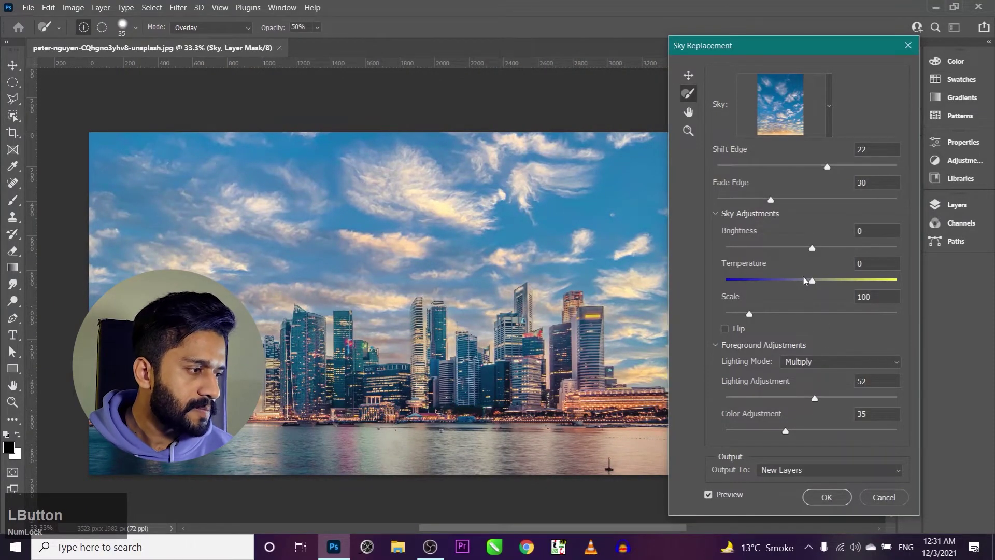
# - Try the dark stormy sky, then settle on the orange sunset clouds preset
pyautogui.click(822, 104)
pyautogui.scroll(-3)
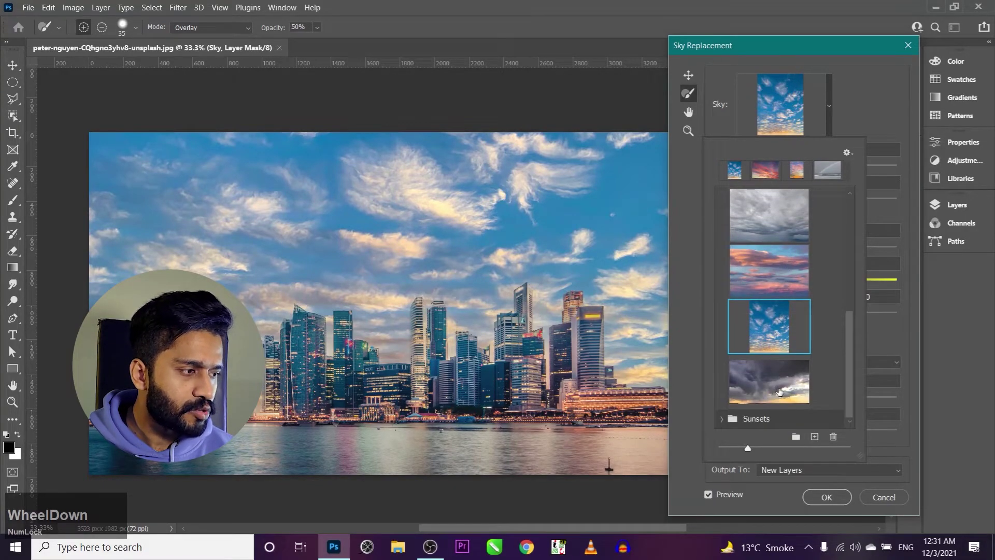
pyautogui.click(780, 380)
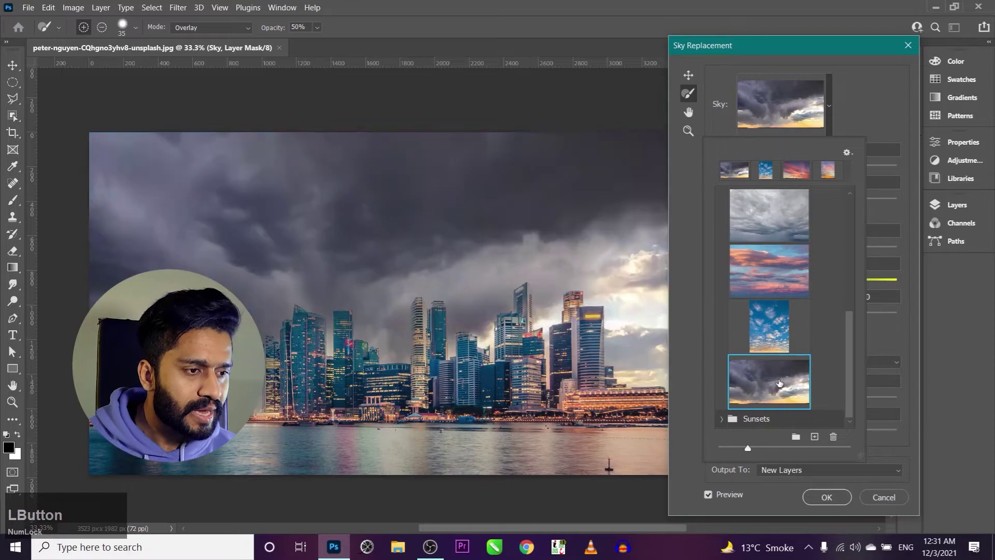
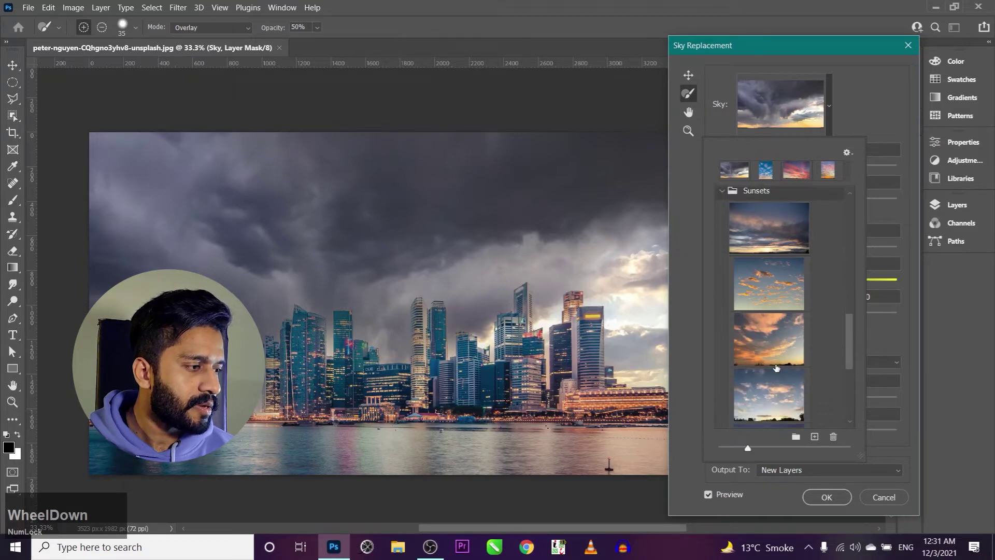
pyautogui.scroll(3)
pyautogui.click(799, 433)
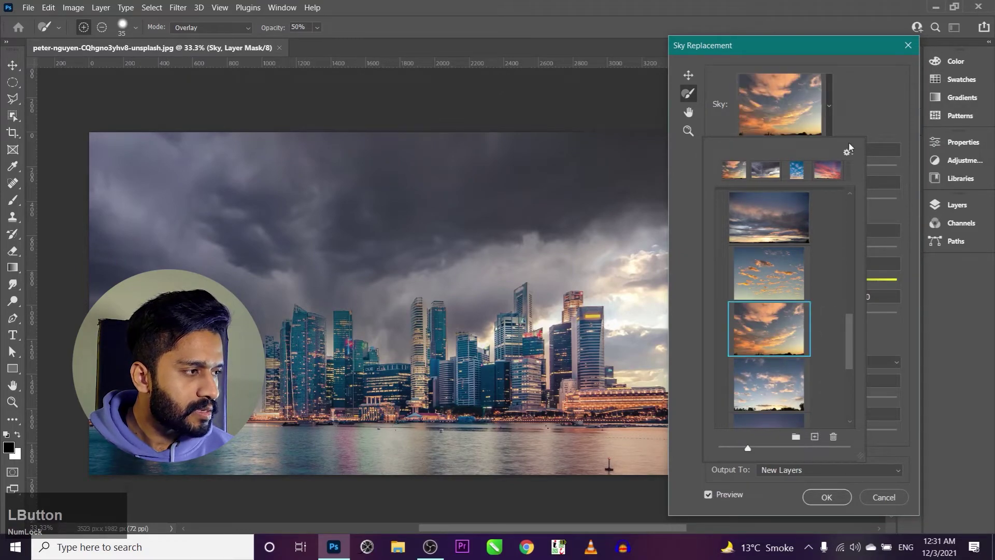
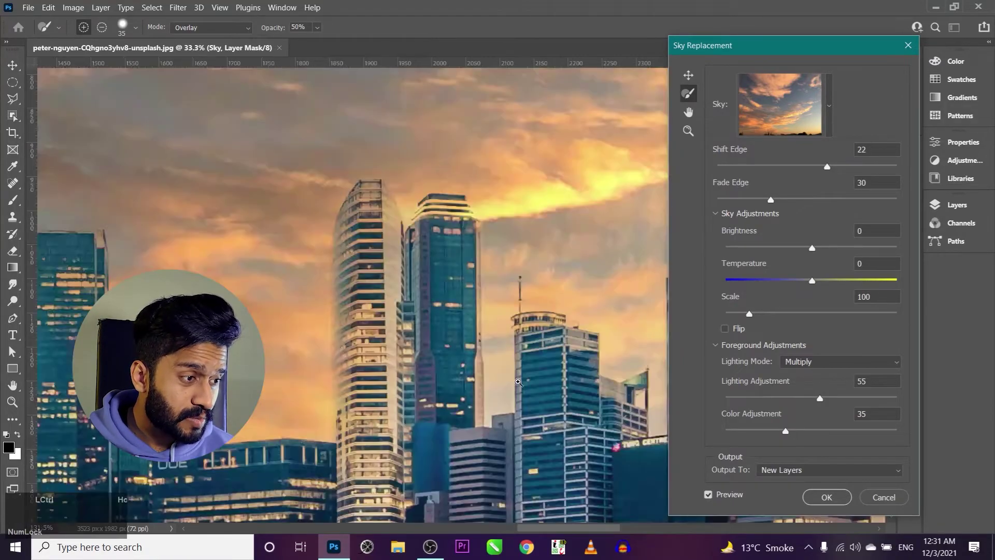
# - Apply the golden sunset sky and reveal the Sky Replacement Group in the Layers panel
pyautogui.write('ho')
pyautogui.click(824, 494)
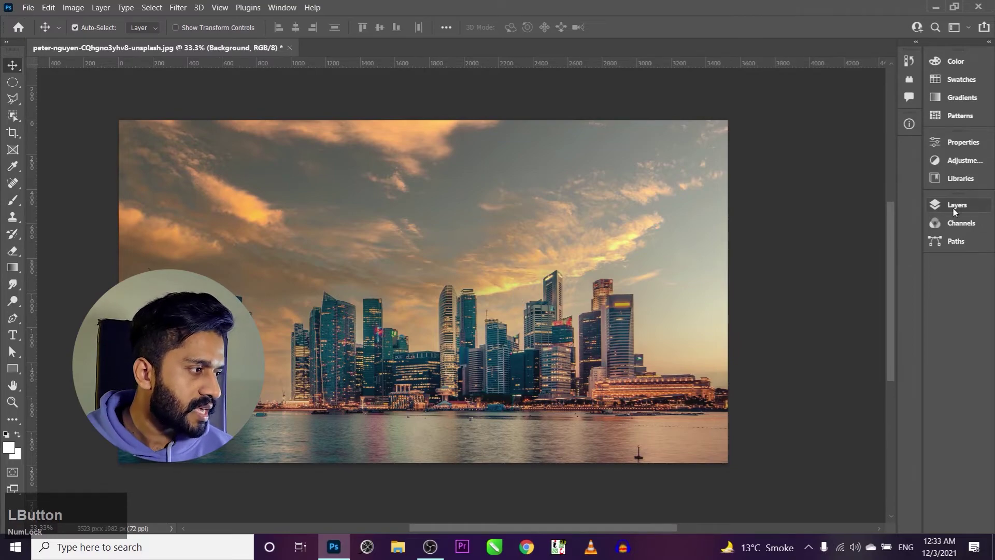
pyautogui.press('space')
pyautogui.click(754, 278)
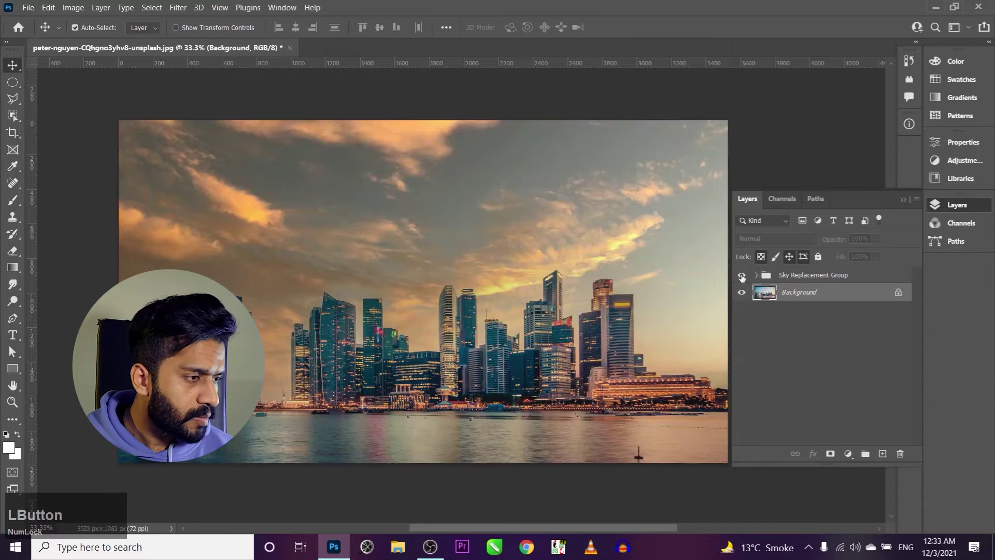
# - Toggle the Sky Replacement Group's visibility to compare the golden sky against the original pale sky
pyautogui.click(770, 273)
pyautogui.write('ho')
pyautogui.click(770, 273)
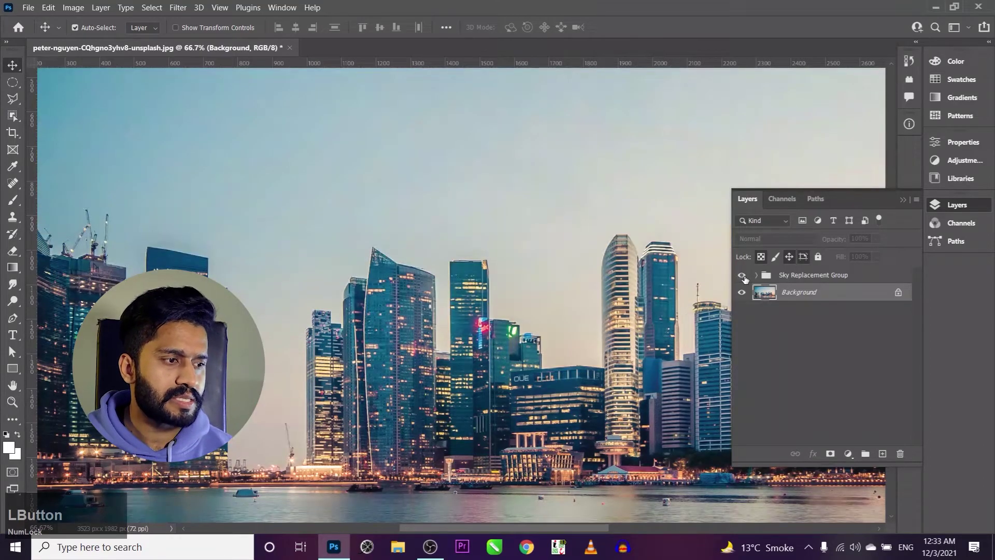
pyautogui.press('space')
pyautogui.click(770, 272)
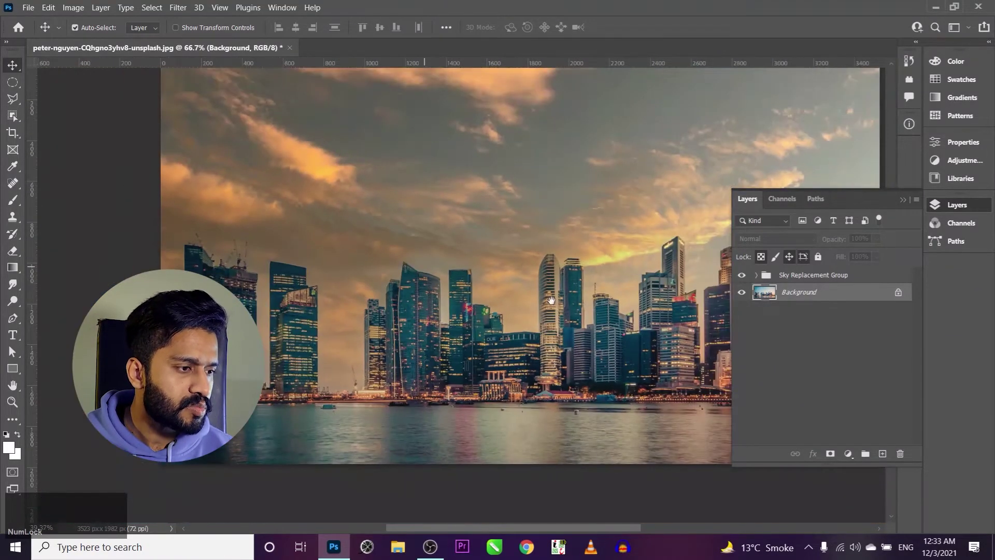
pyautogui.click(770, 272)
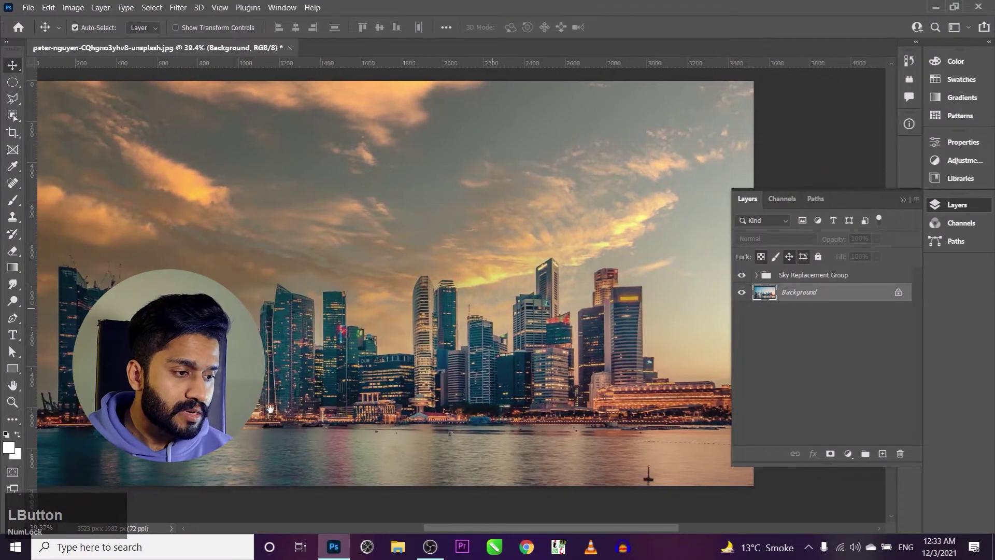